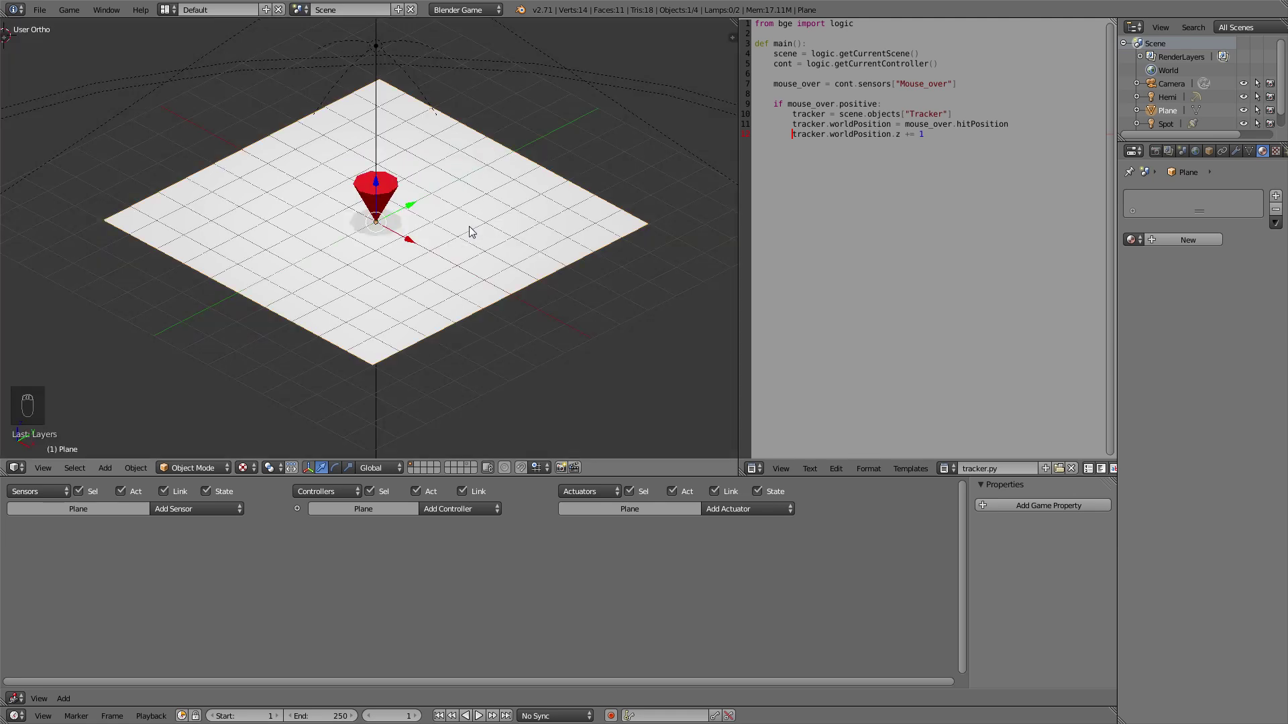
Switch to empty layer 2 and add a cube, clearing its location at the 3D cursor
key(2)
key(shift+a)
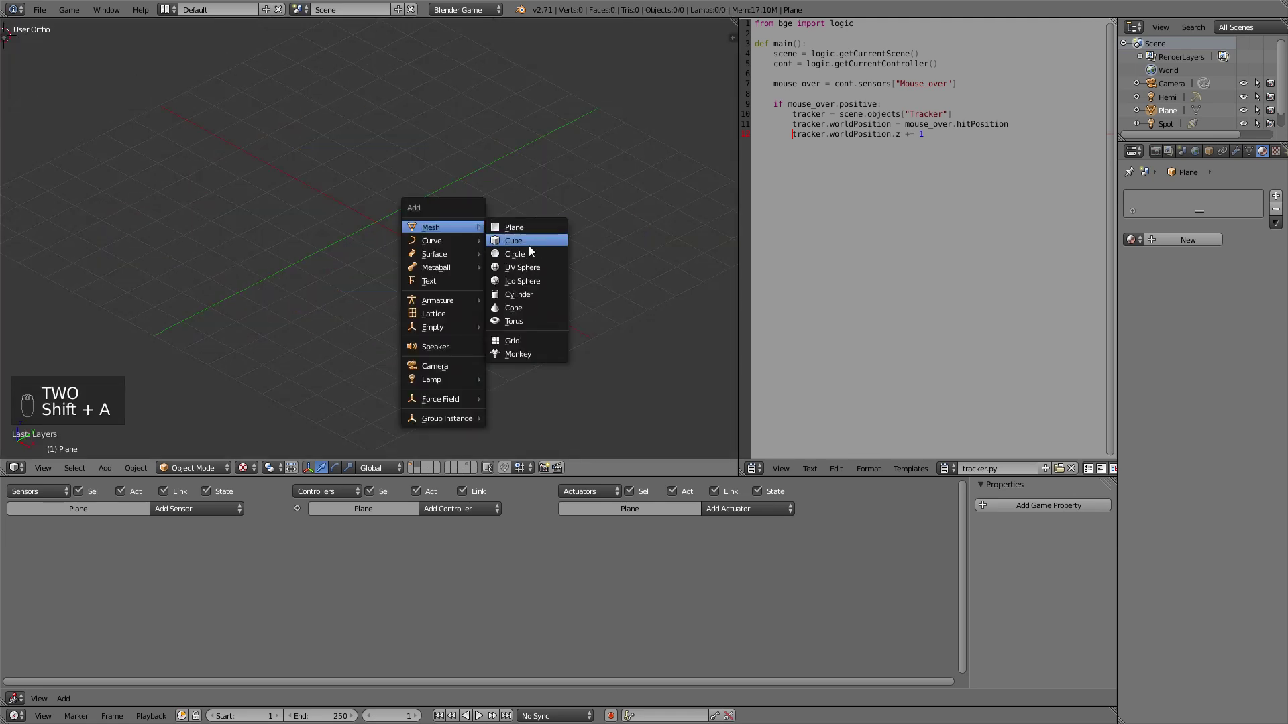
key(alt+g)
key(shift+c)
click(402, 251)
key(g)
Duplicate the cube twice into a row of three and make each a single-user copy
key(shift+d)
key(g)
key(shift+d)
key(g)
drag(261, 190, 342, 221)
click(352, 223)
key(u)
key(u)
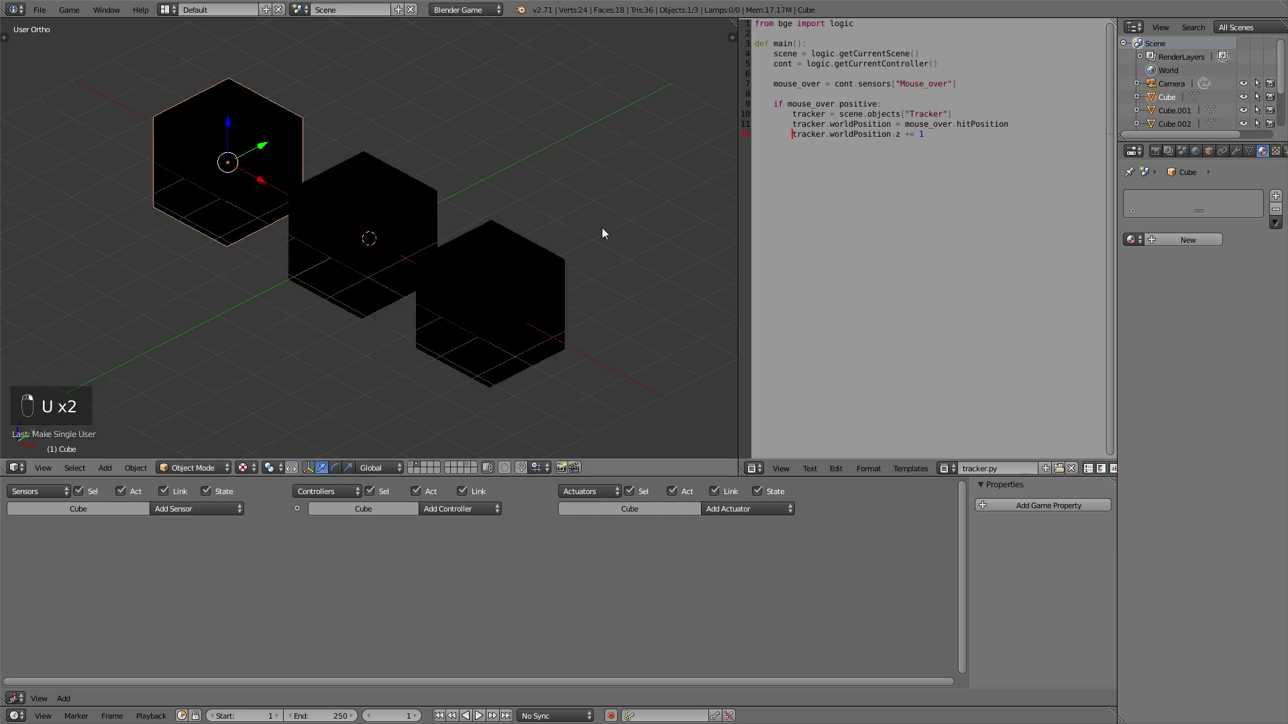
Assign a red material to the second cube and a blue material to the third
drag(1208, 242, 1214, 250)
drag(1166, 342, 592, 314)
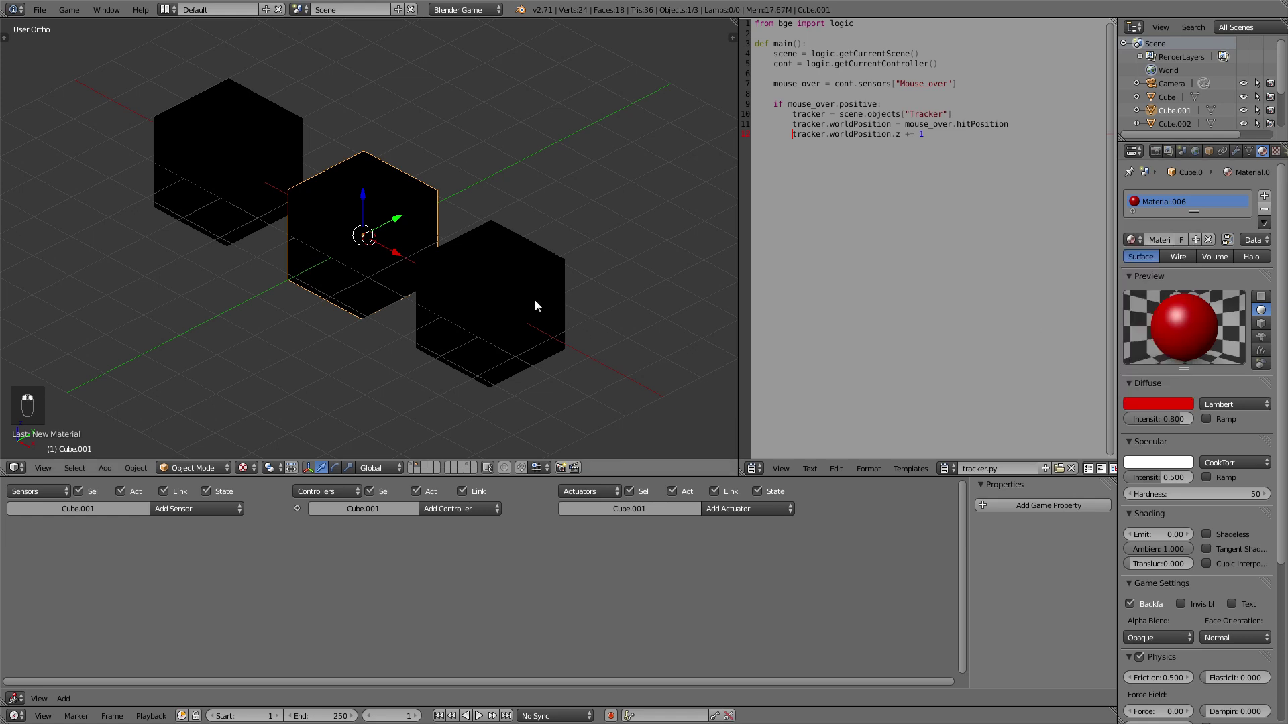
click(1160, 367)
drag(1170, 408, 568, 257)
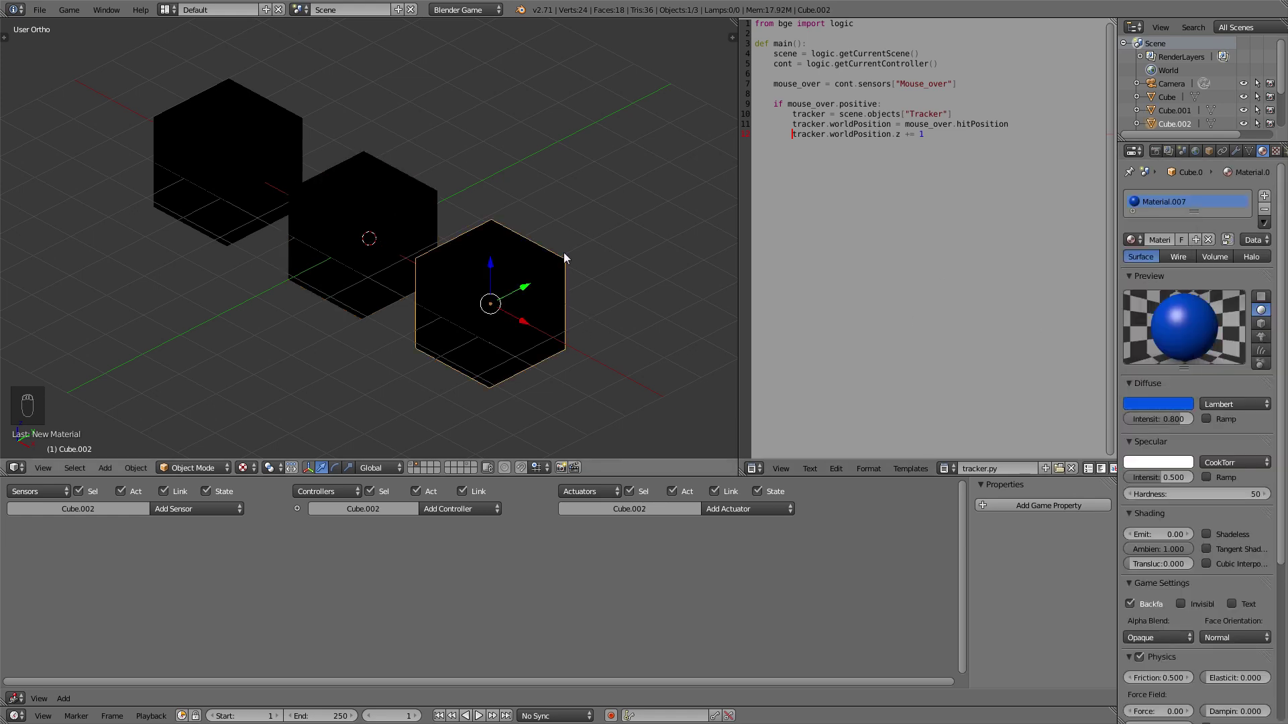
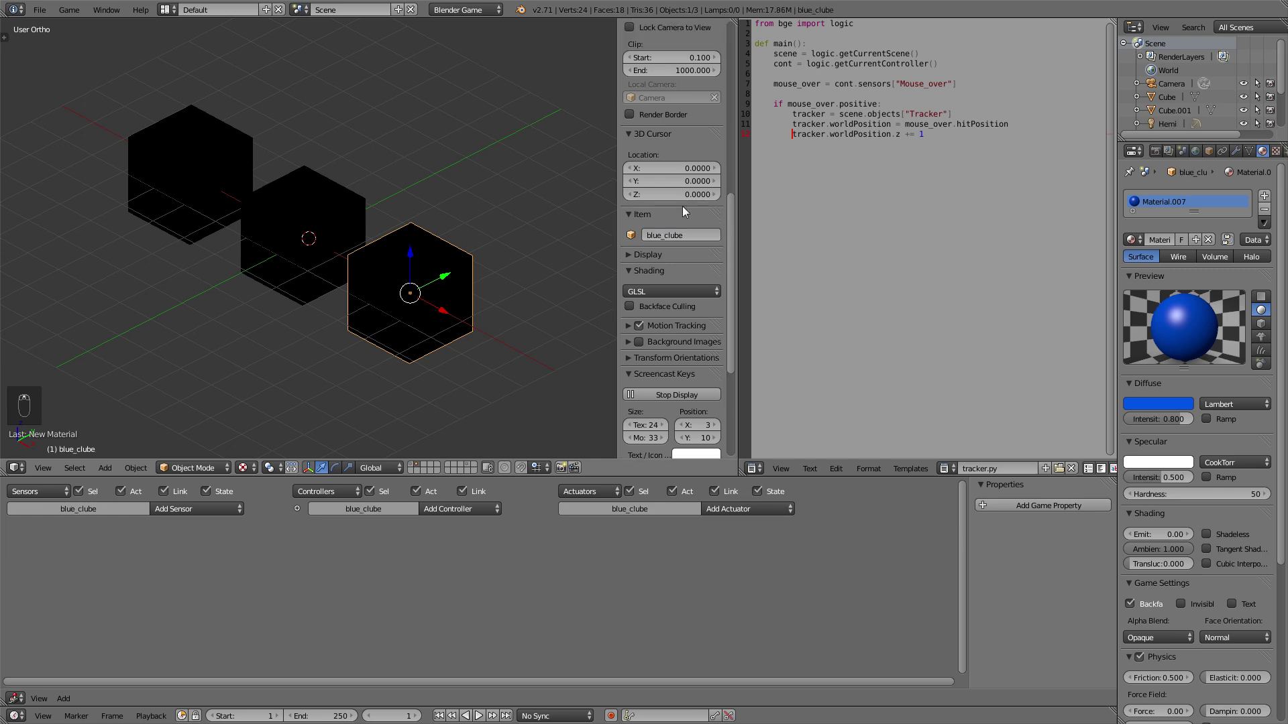
Name the cubes blue_cube and green_cube in the Item field
key(BackSpace)
key(BackSpace)
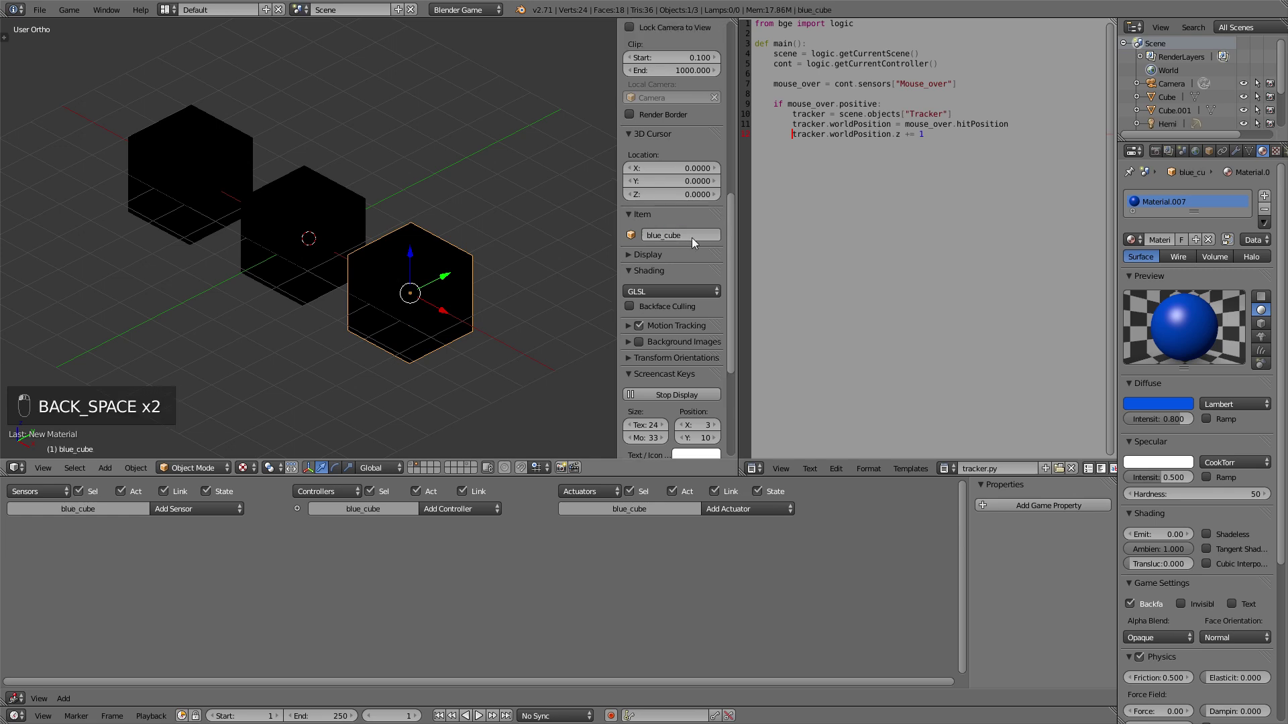
drag(694, 239, 680, 243)
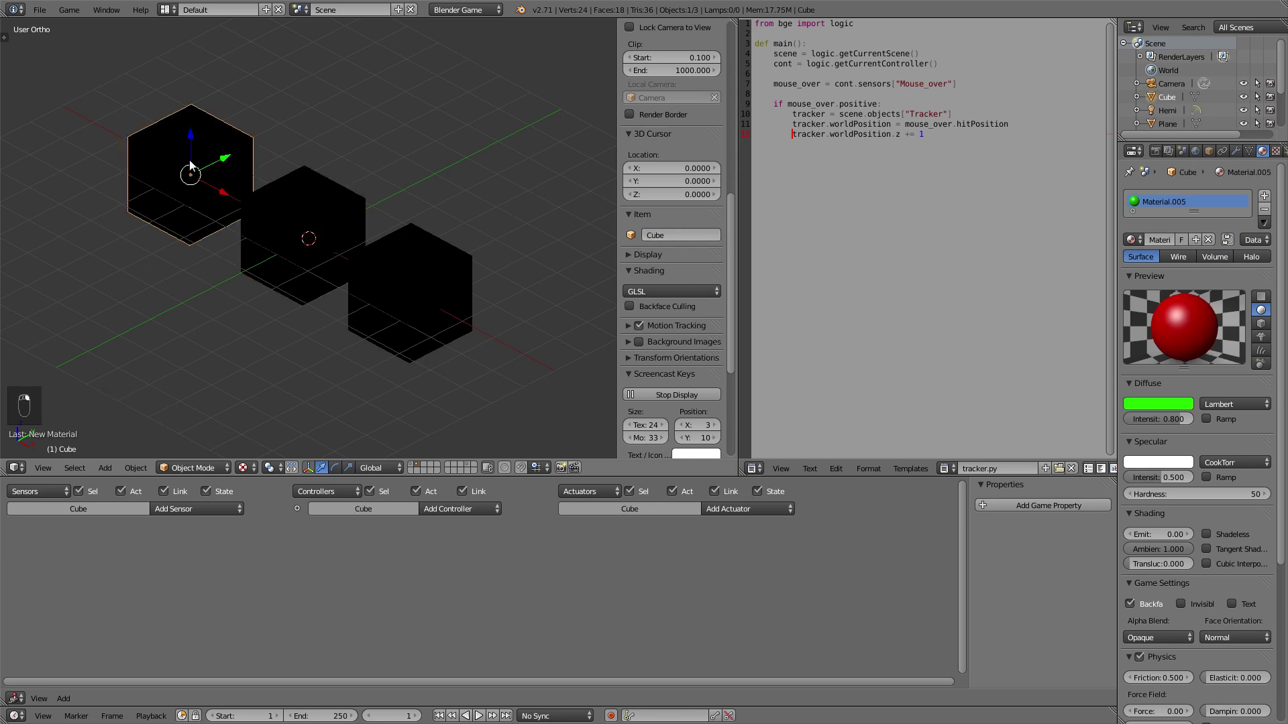
key(e)
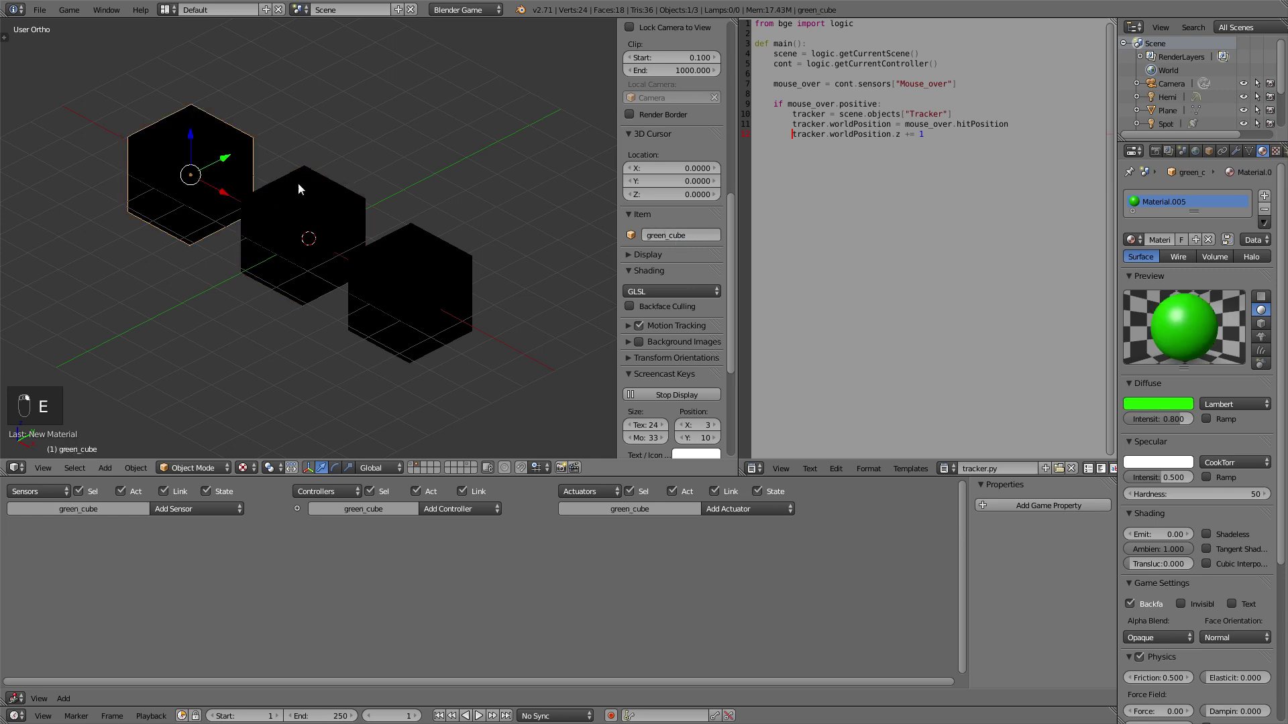
Scale the three cubes down with S
key(s)
key(s)
key(s)
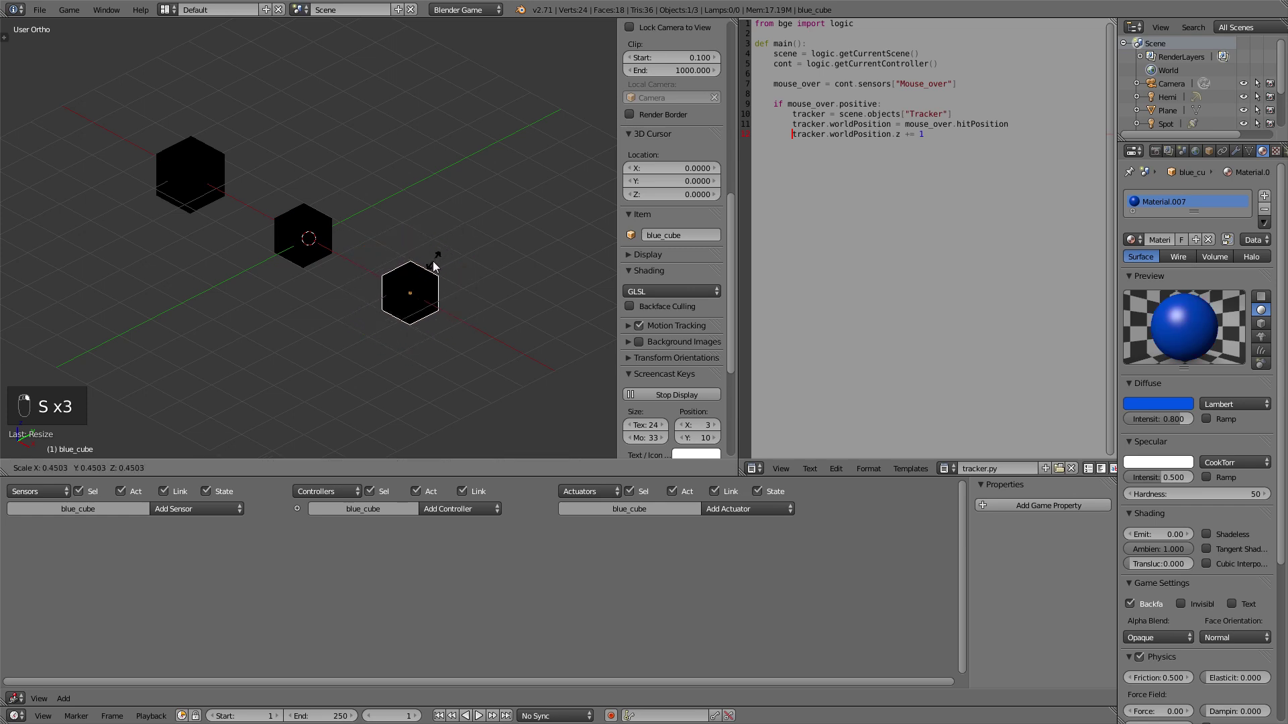
drag(428, 268, 352, 233)
middle_click(352, 233)
Flip between layer 1 with the plane and Tracker and layer 2 with the cubes
key(1)
drag(396, 239, 397, 239)
middle_click(397, 239)
key(2)
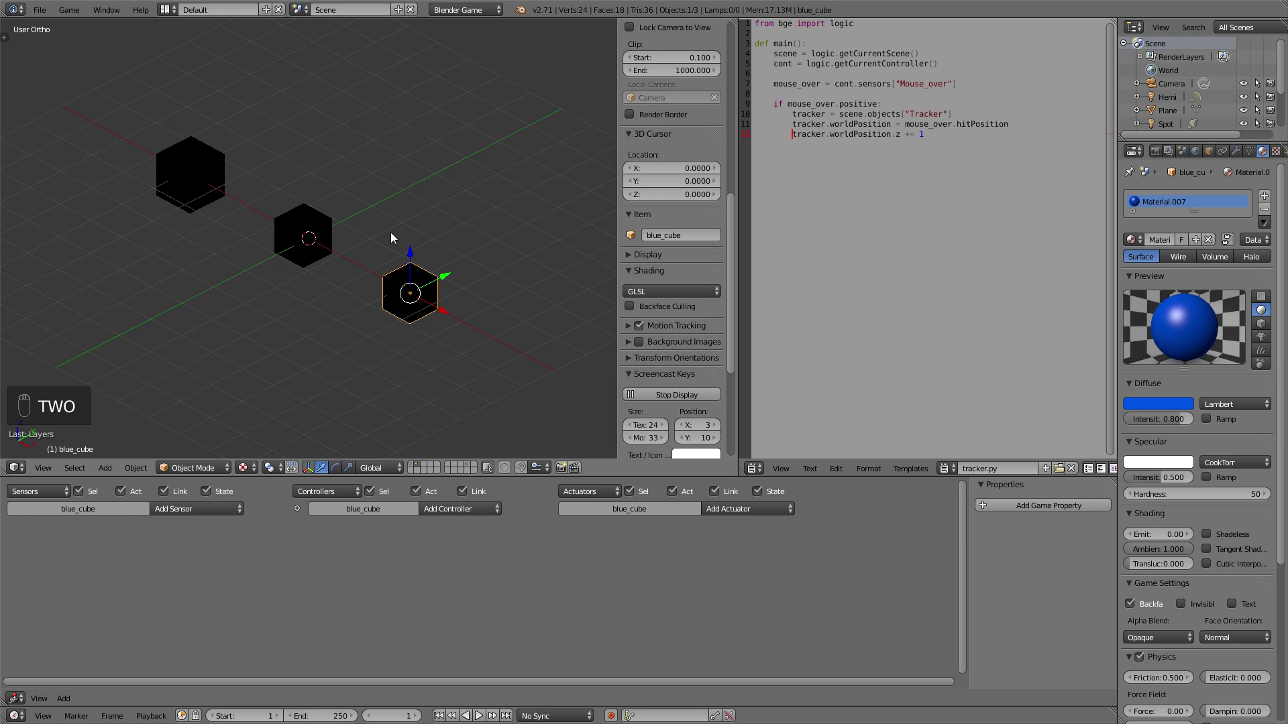
middle_click(397, 239)
Return to the Tracker layer and add an integer game property Cubeselection at 0
key(1)
drag(396, 237, 312, 222)
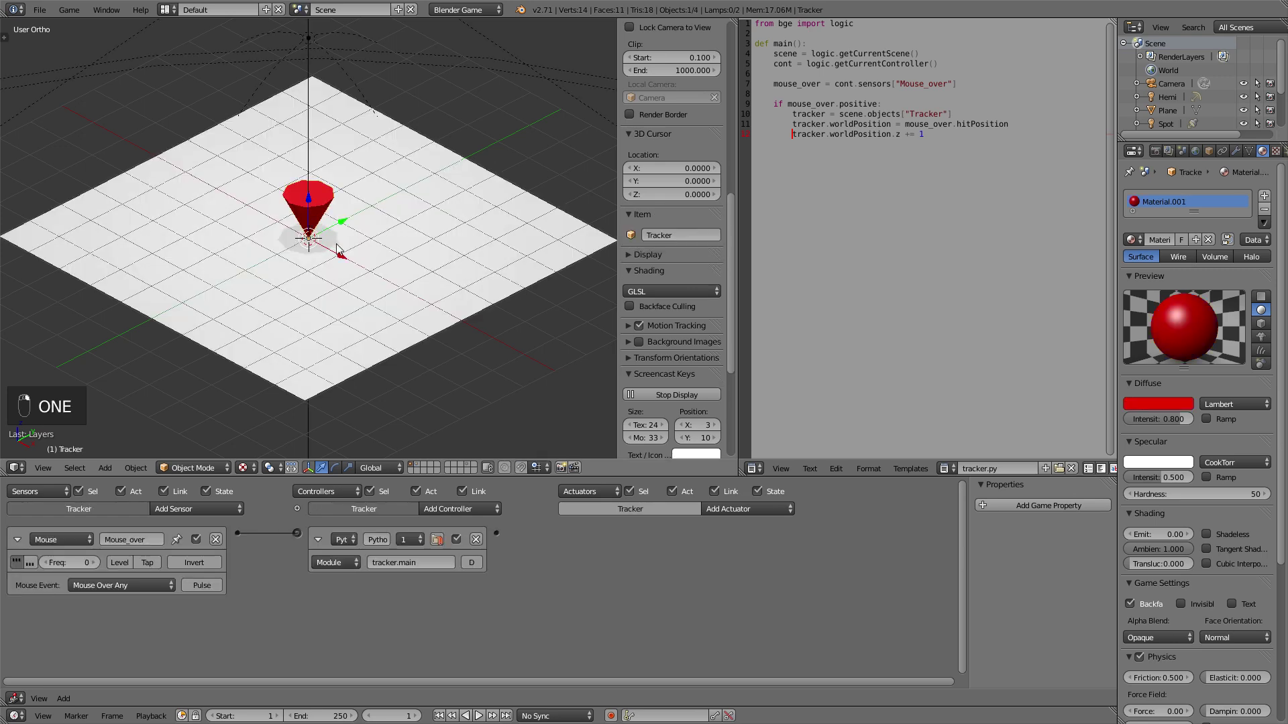
drag(179, 466, 217, 557)
click(245, 558)
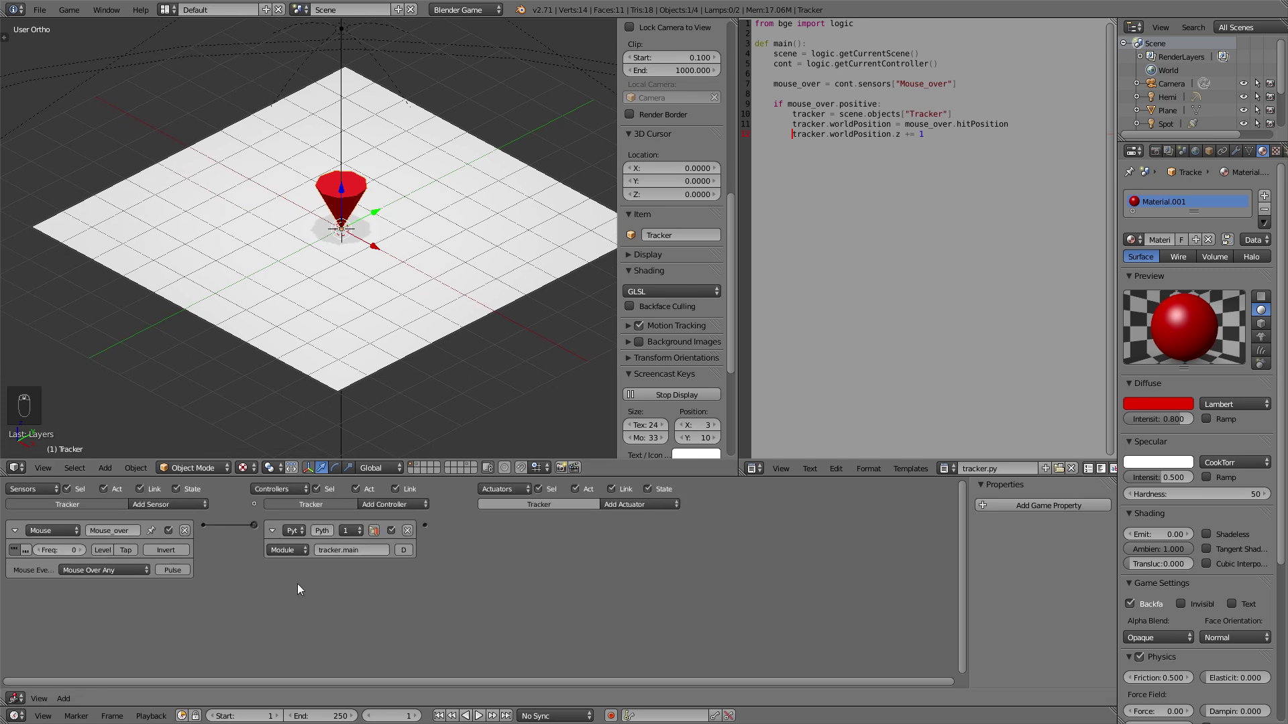
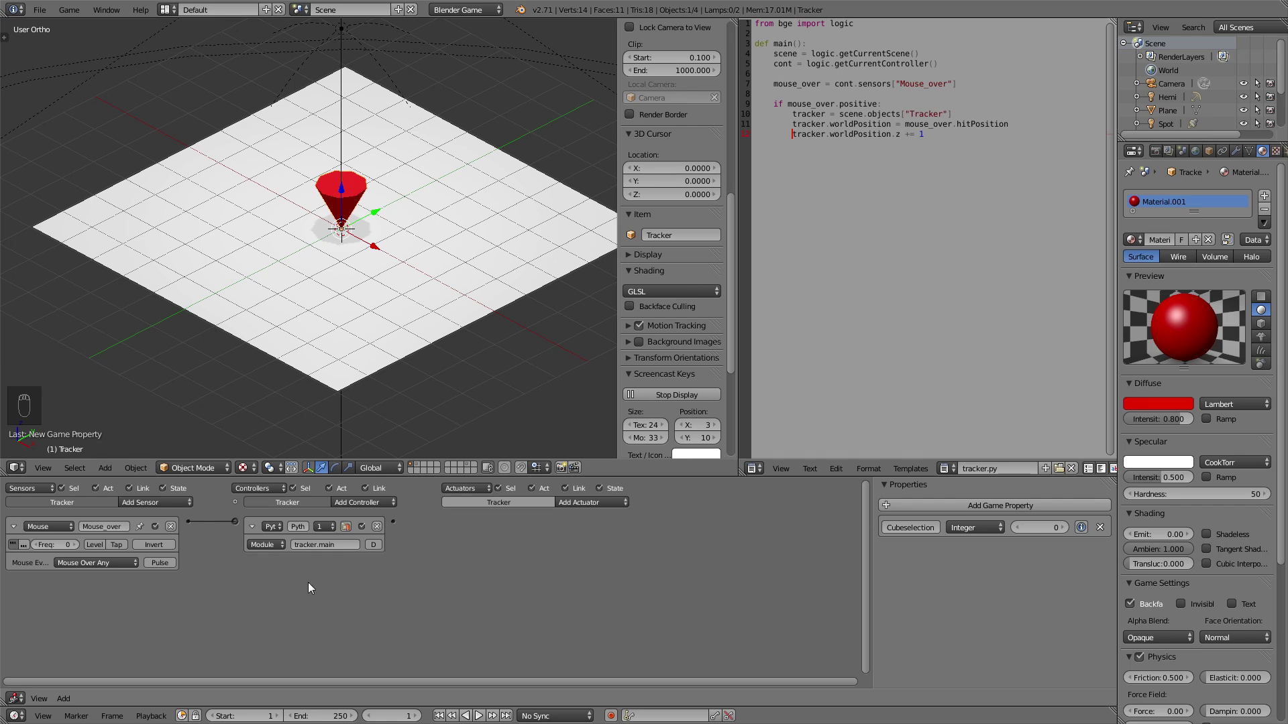
Add a Mouse sensor set to Left Button on the Tracker for spawning green_cube
drag(164, 505, 166, 608)
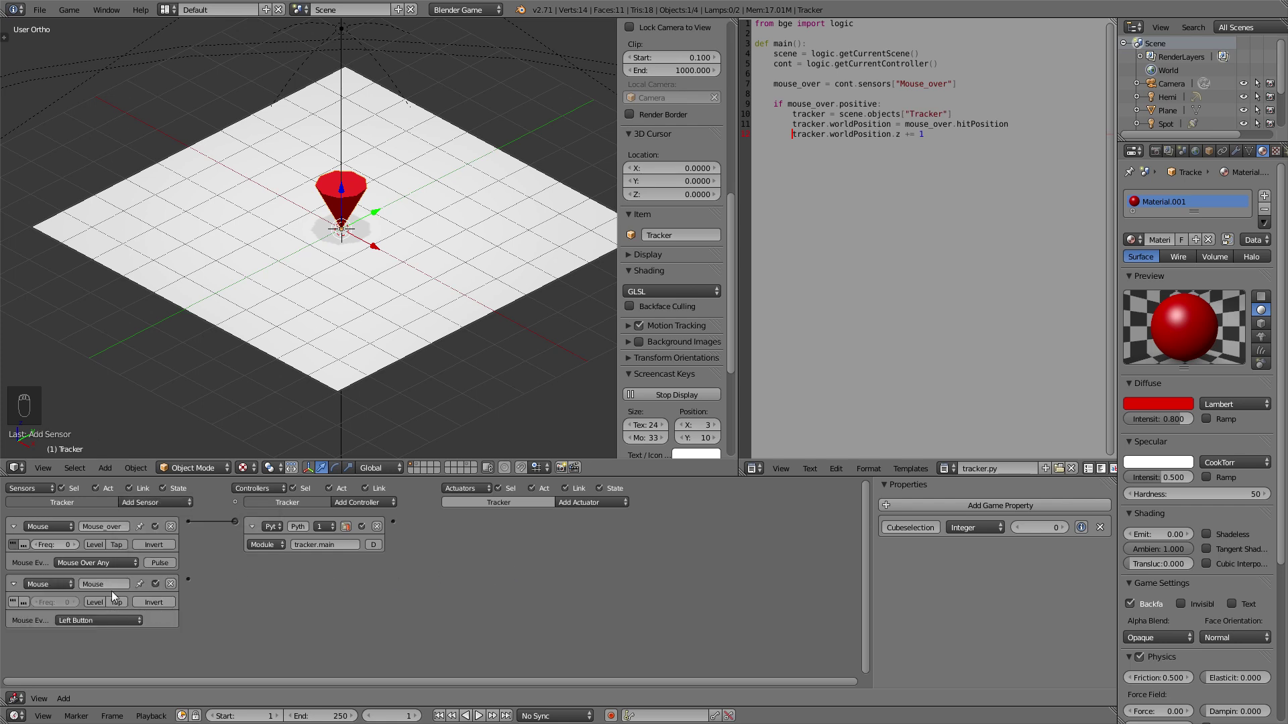
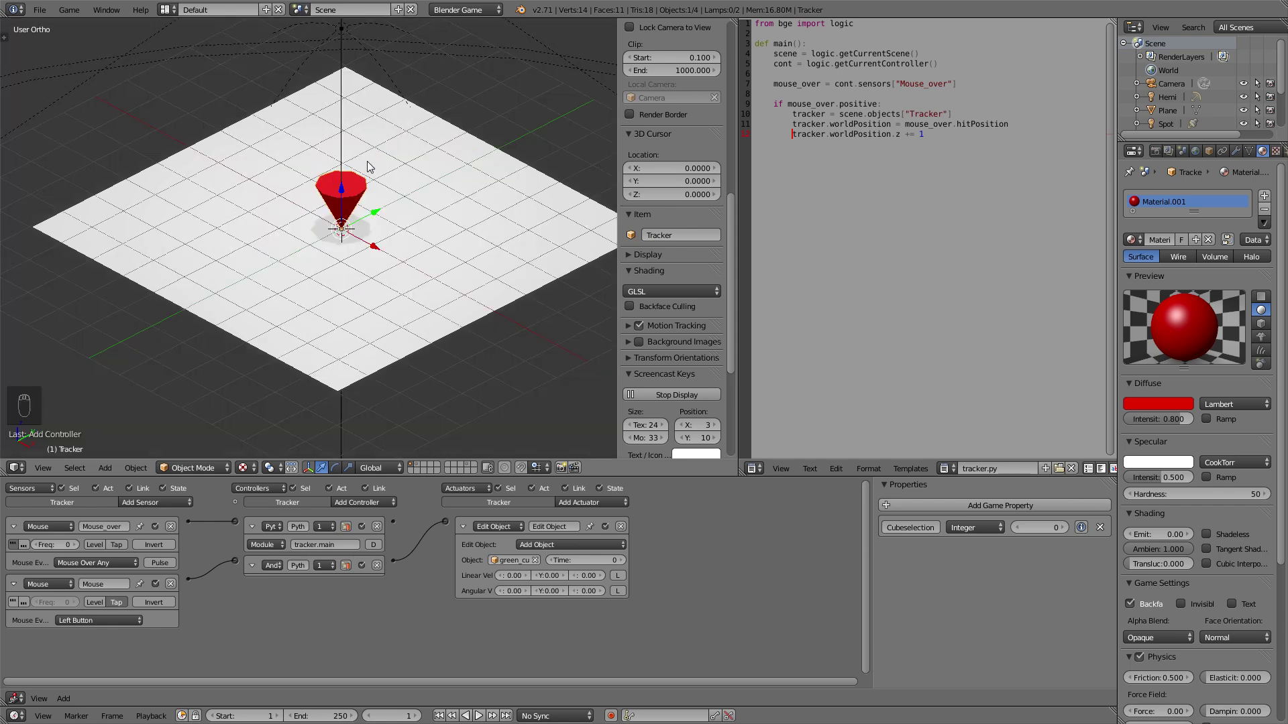
Select red_cube and blue_cube for Static physics, then return to the Tracker layer
key(2)
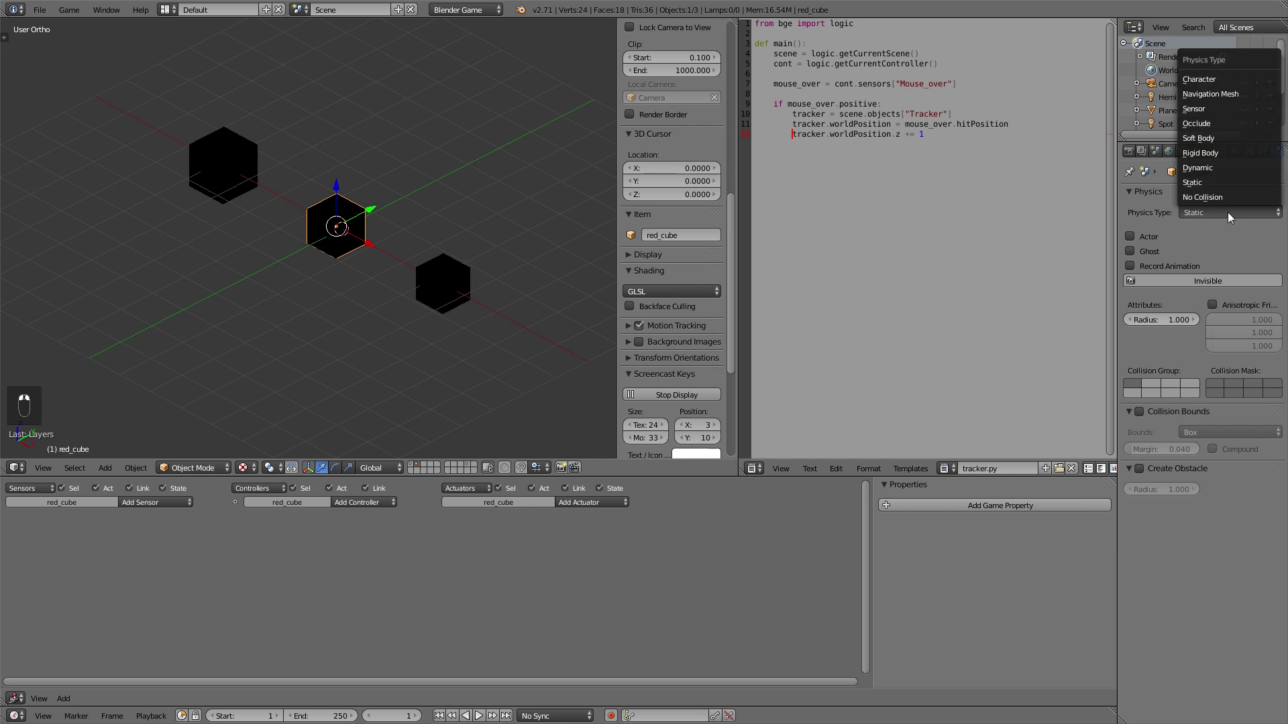
right_click(464, 279)
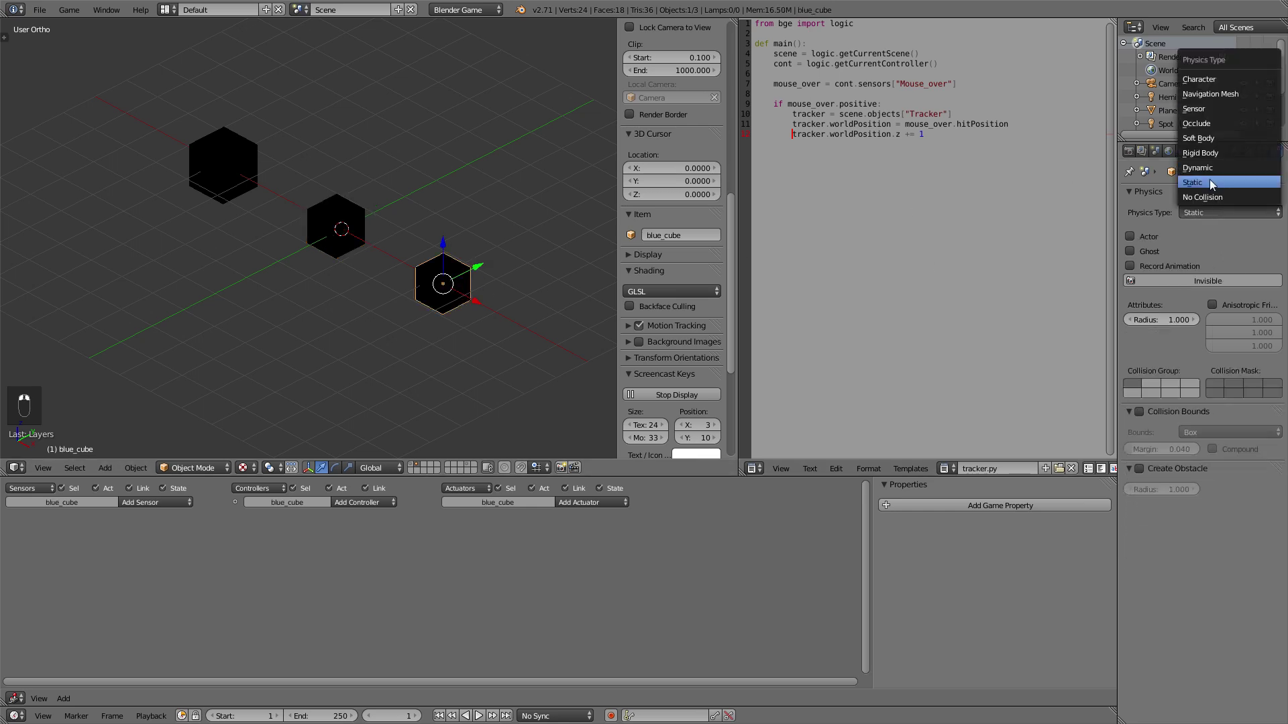
right_click(500, 165)
key(1)
drag(390, 188, 348, 200)
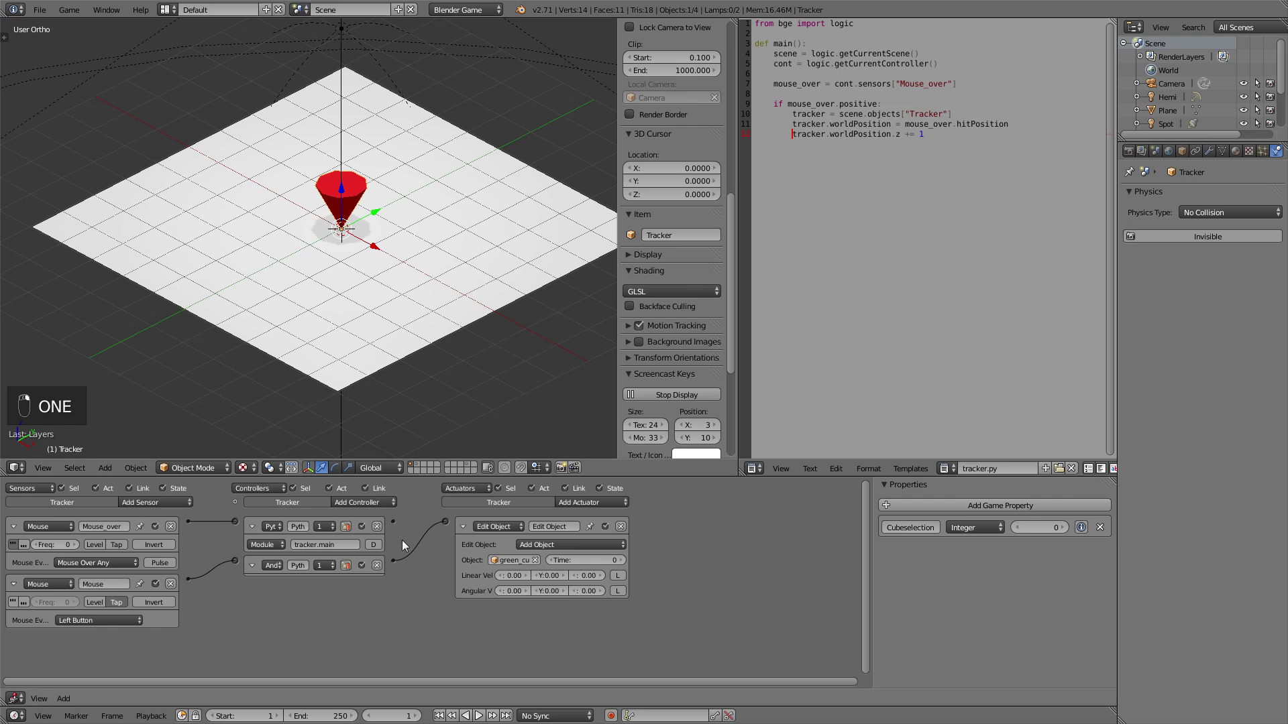
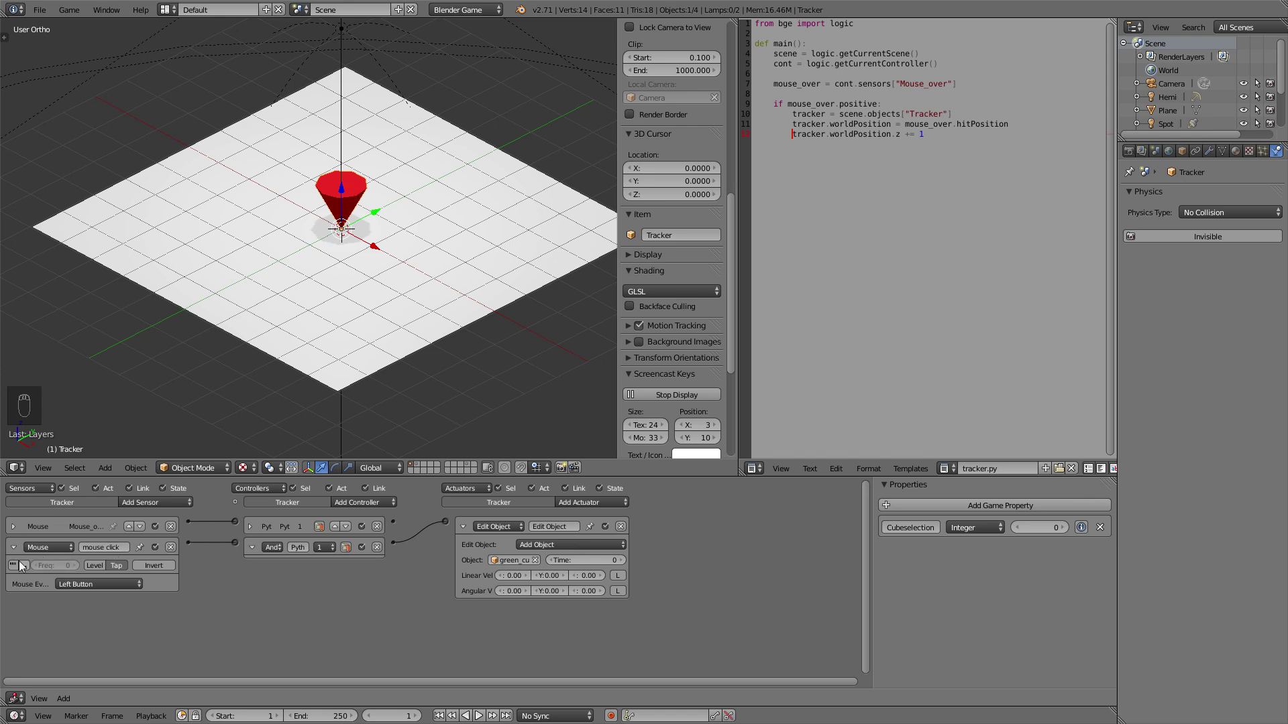
Name the left-button sensor 'mouse click' and collapse both Mouse sensor panels
drag(21, 553, 328, 211)
drag(327, 212, 336, 234)
middle_click(337, 233)
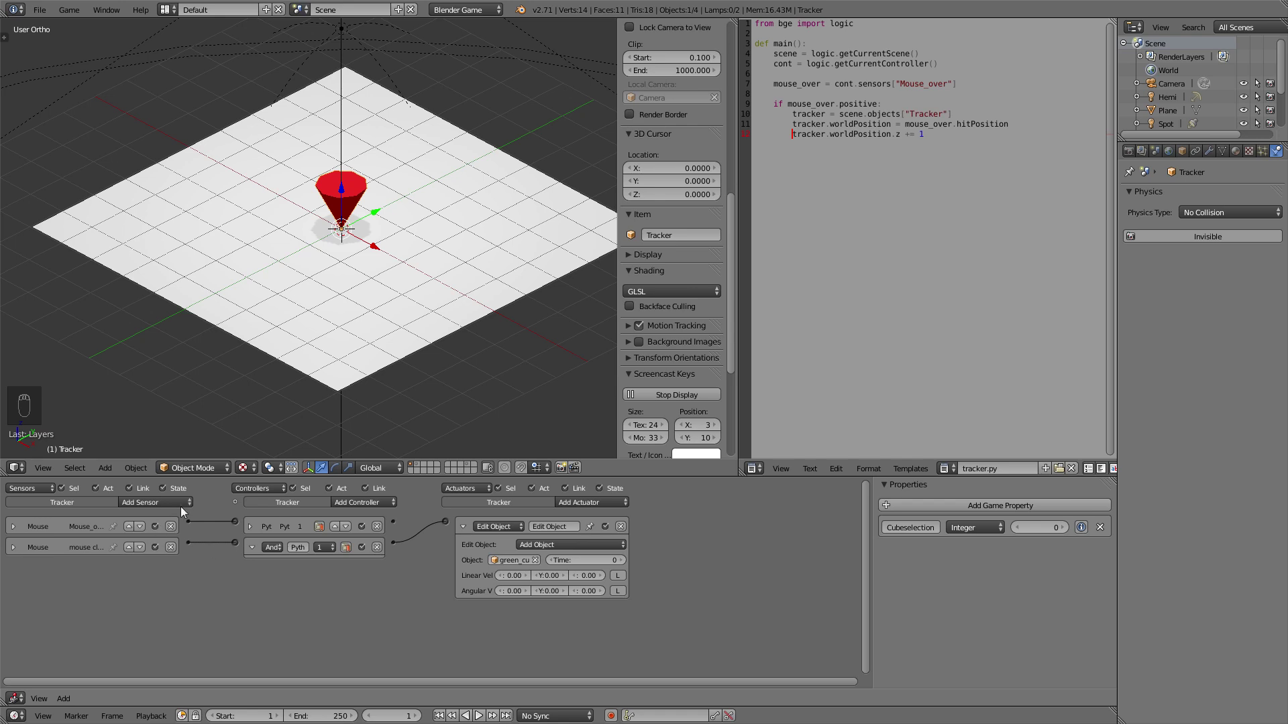
Add Property sensors (Equal, Cubeselection, 1), And controllers and a Property actuator in Assign mode
drag(183, 502, 170, 623)
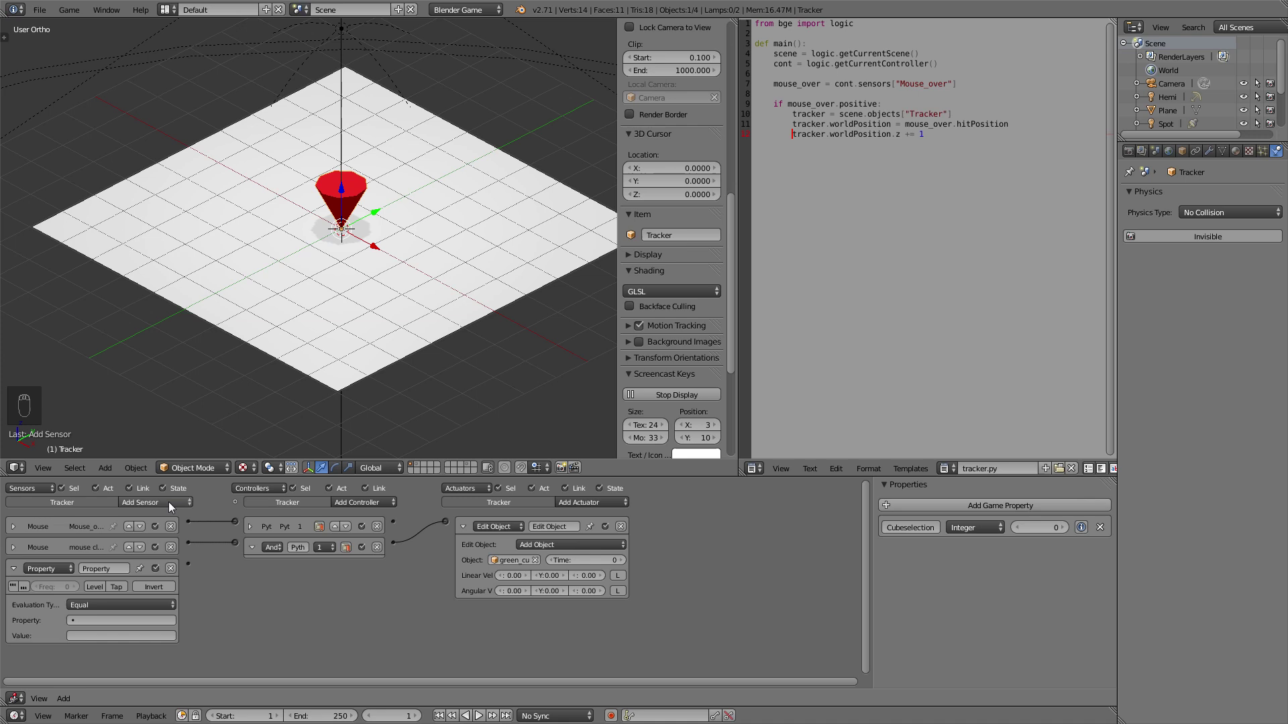
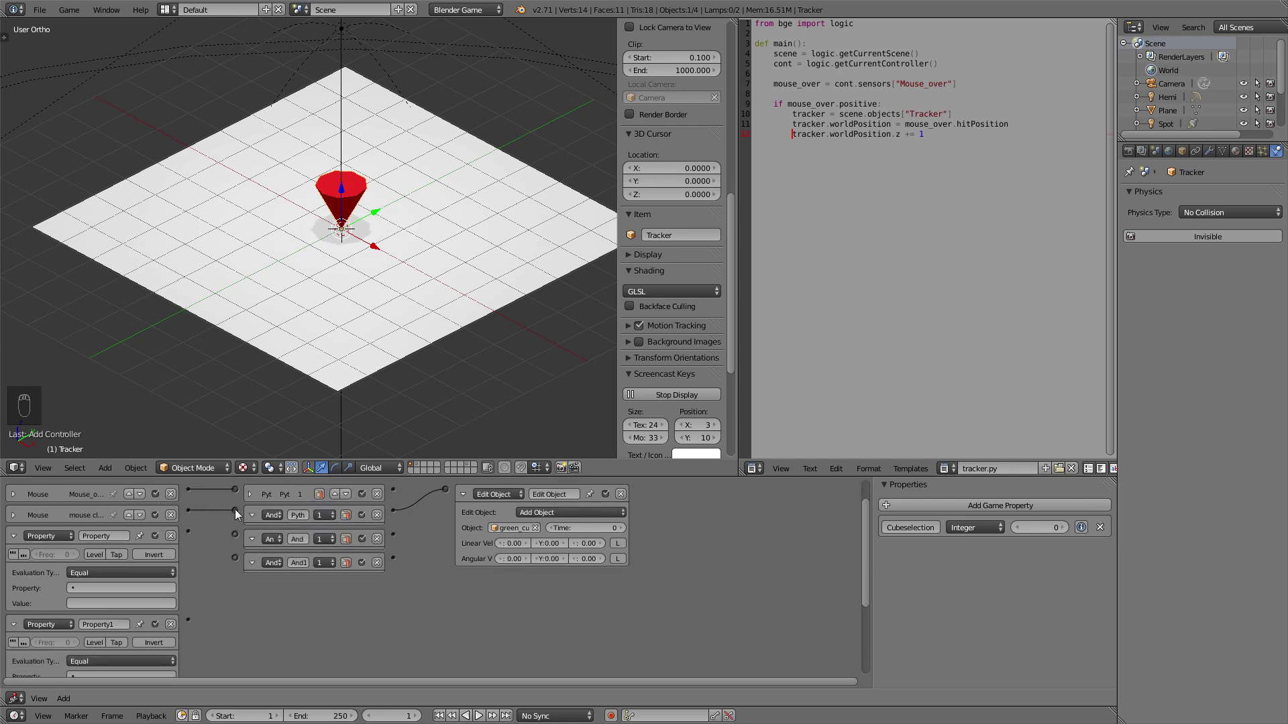
drag(240, 516, 194, 538)
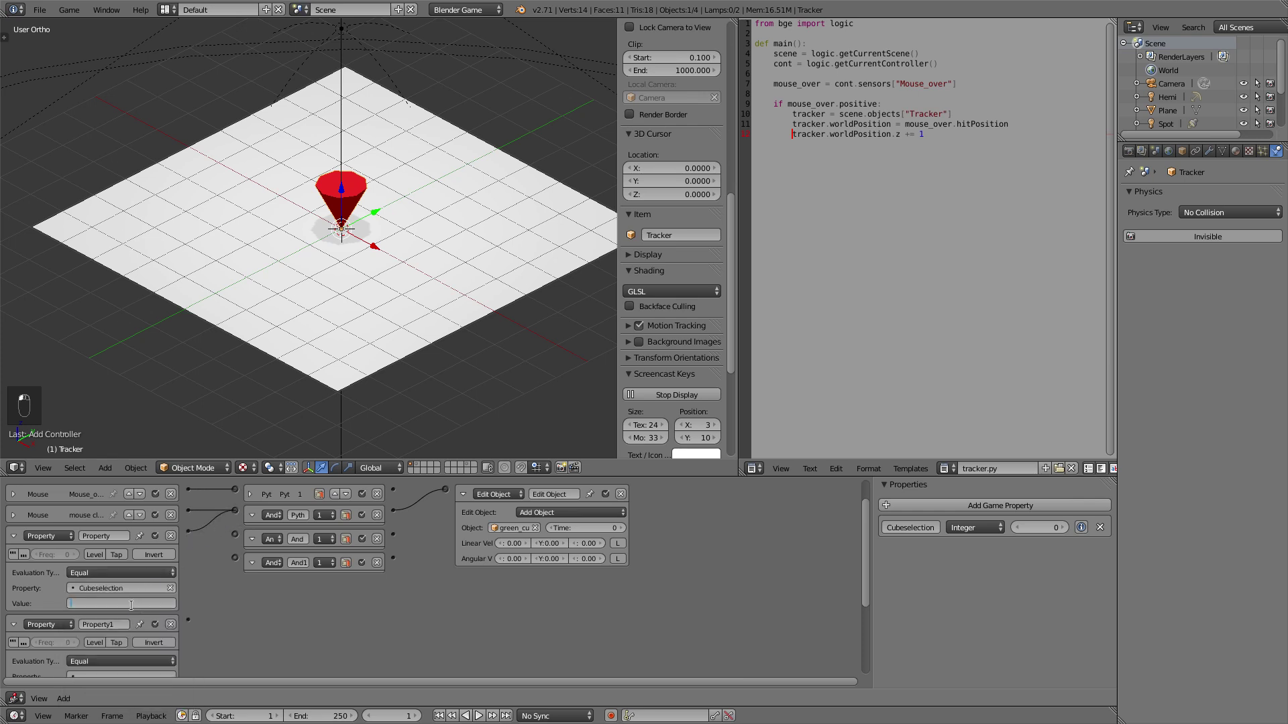
drag(575, 529, 588, 489)
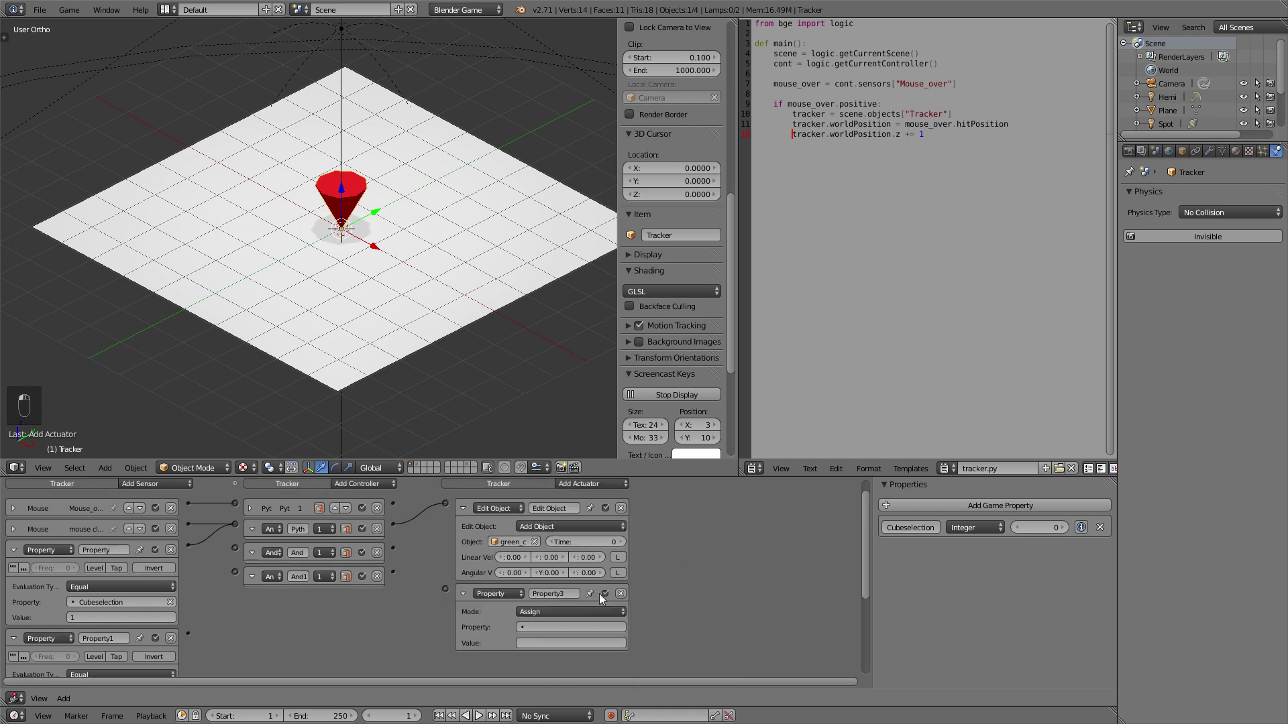
Set the third Edit Object actuator to Add Object spawning blue_cube
drag(590, 497, 606, 538)
drag(644, 574, 686, 632)
middle_click(686, 632)
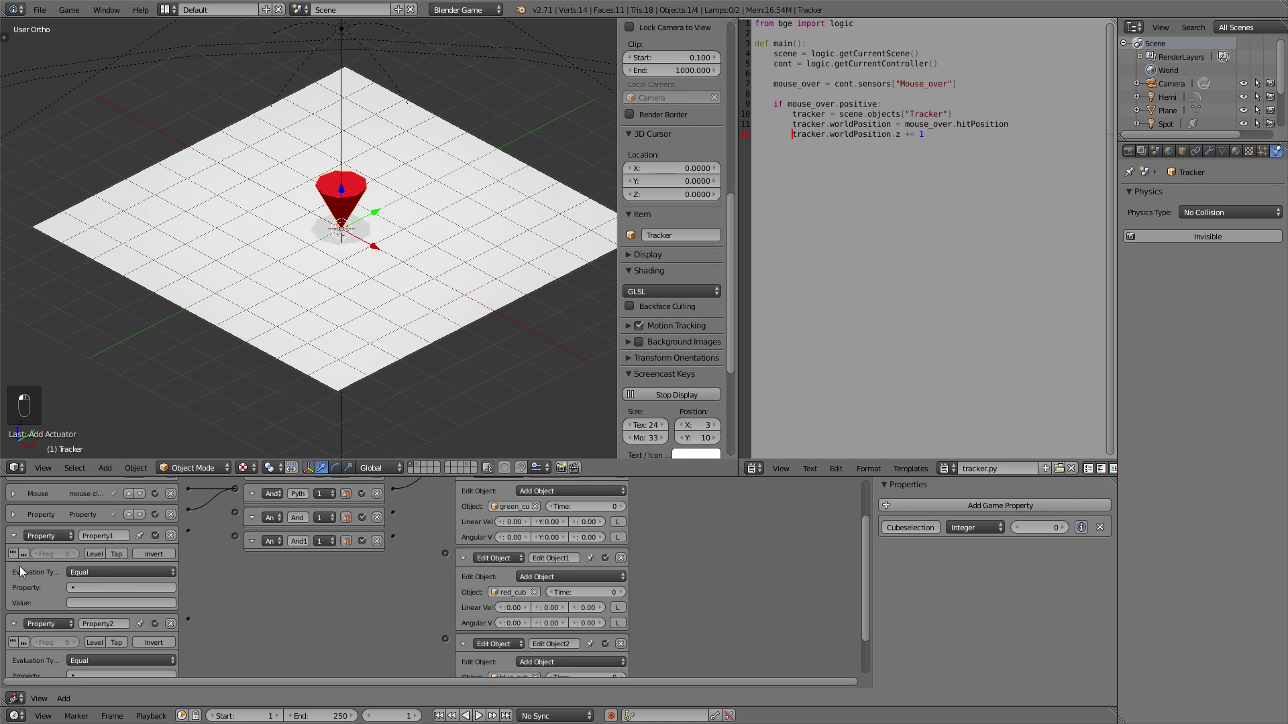
Set the third Property sensor to Equal Cubeselection 3 and wire it through its And controller
drag(37, 573, 147, 591)
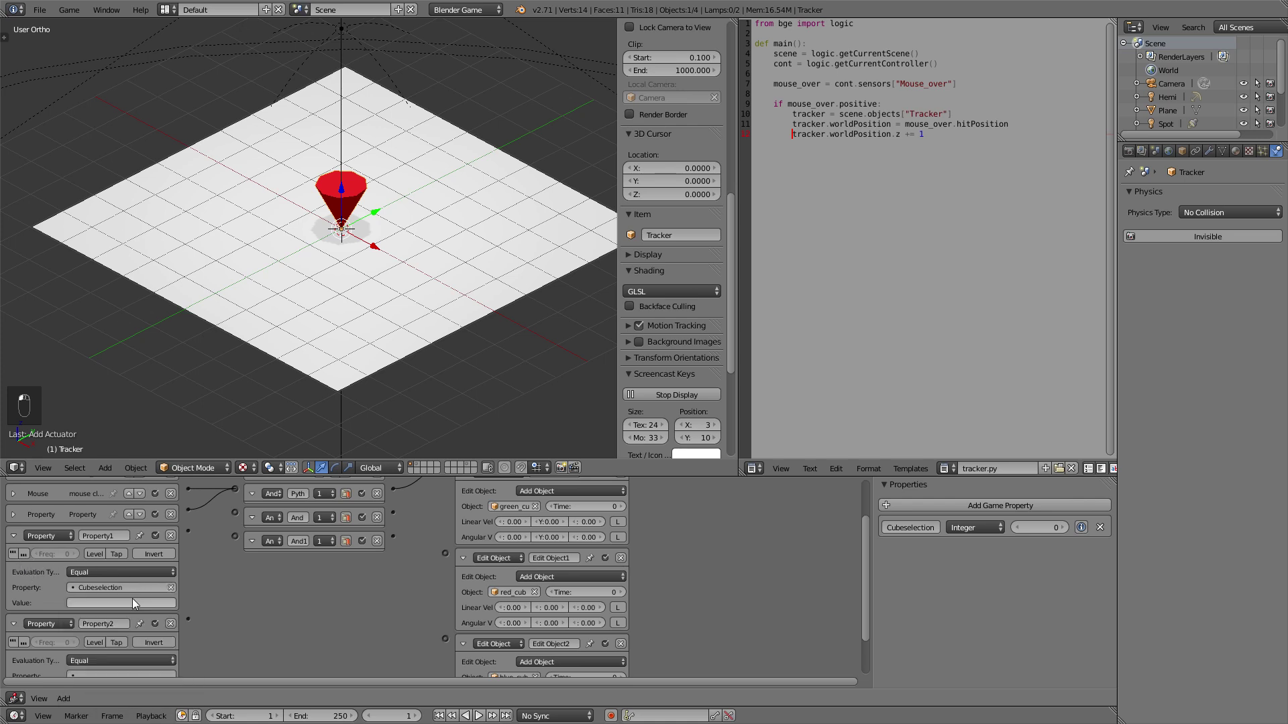
drag(228, 599, 190, 538)
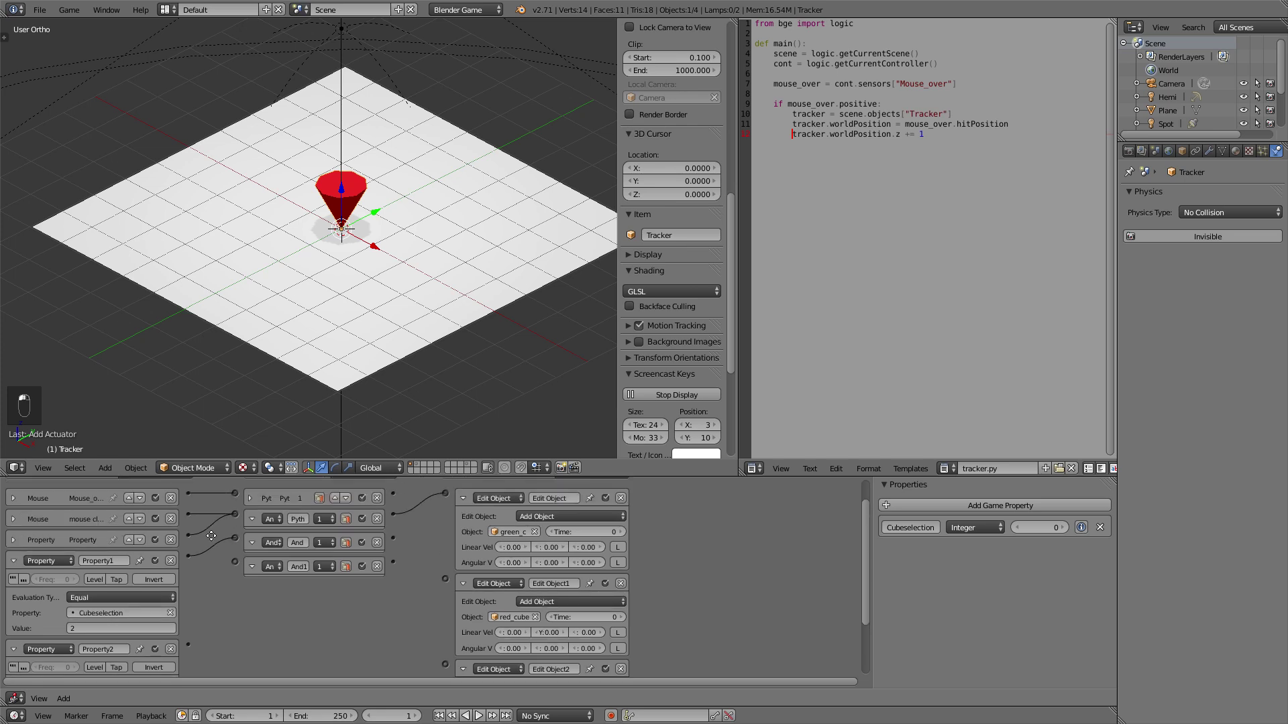
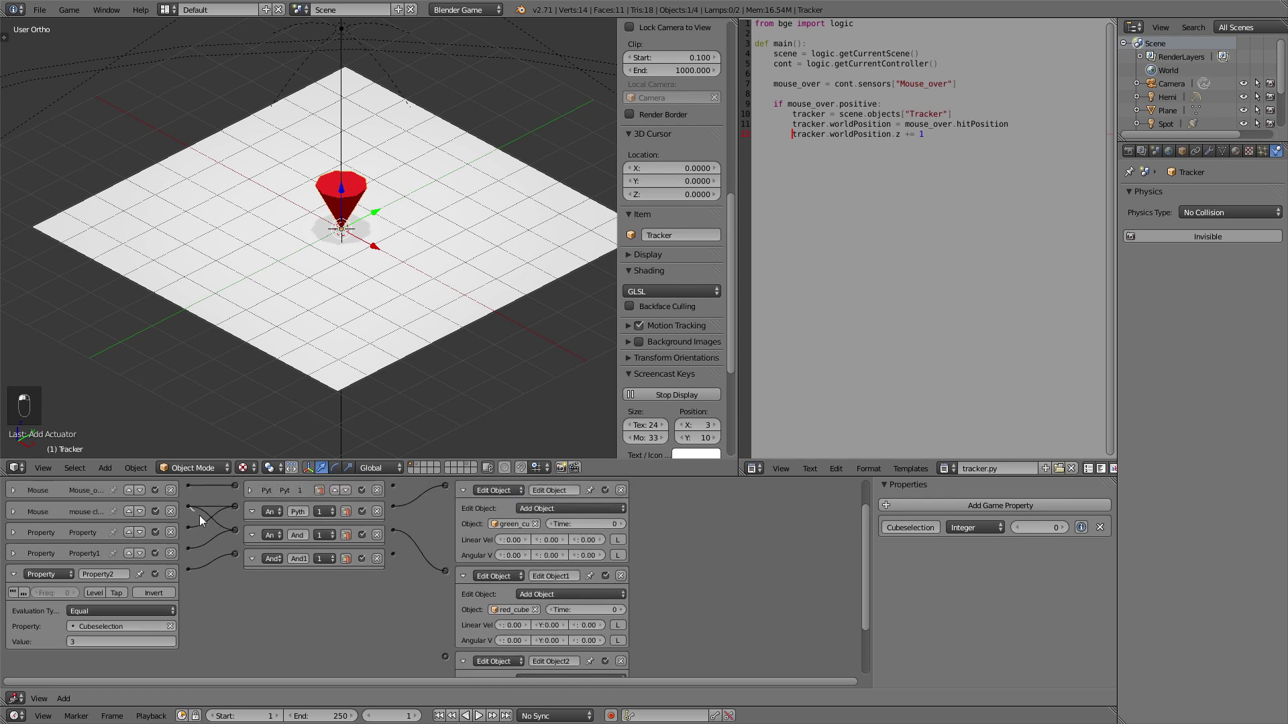
click(396, 563)
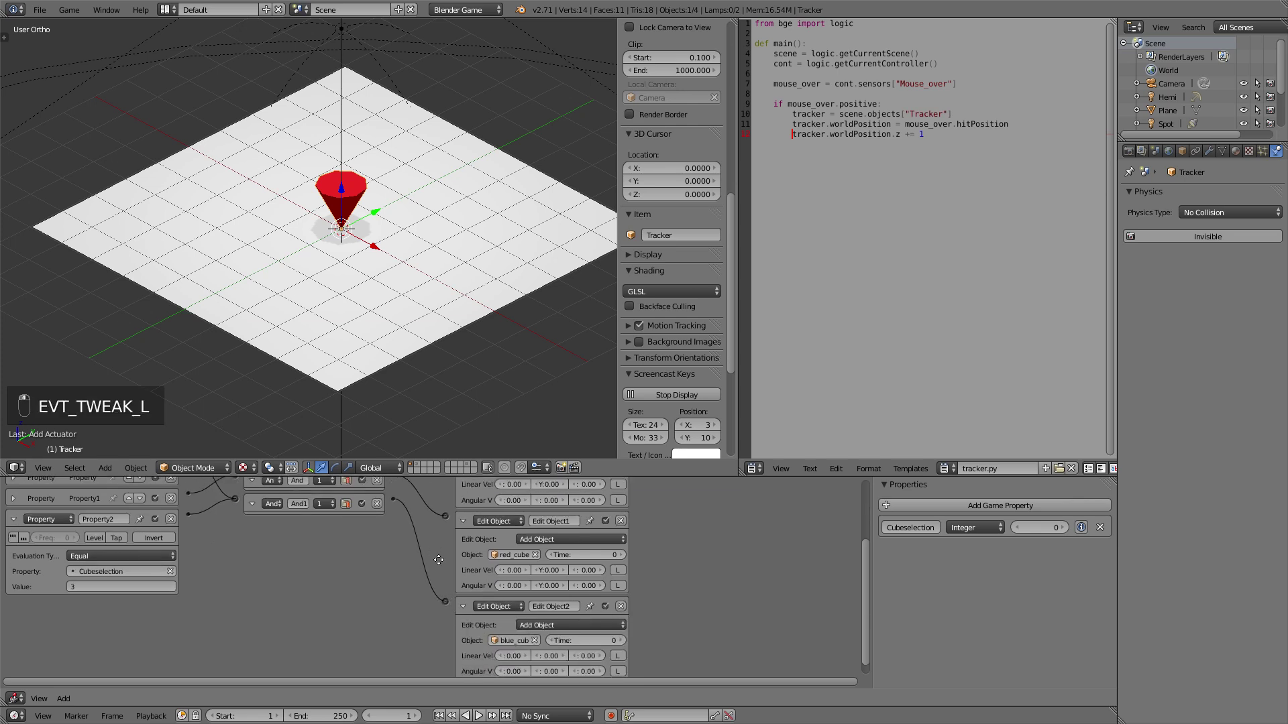
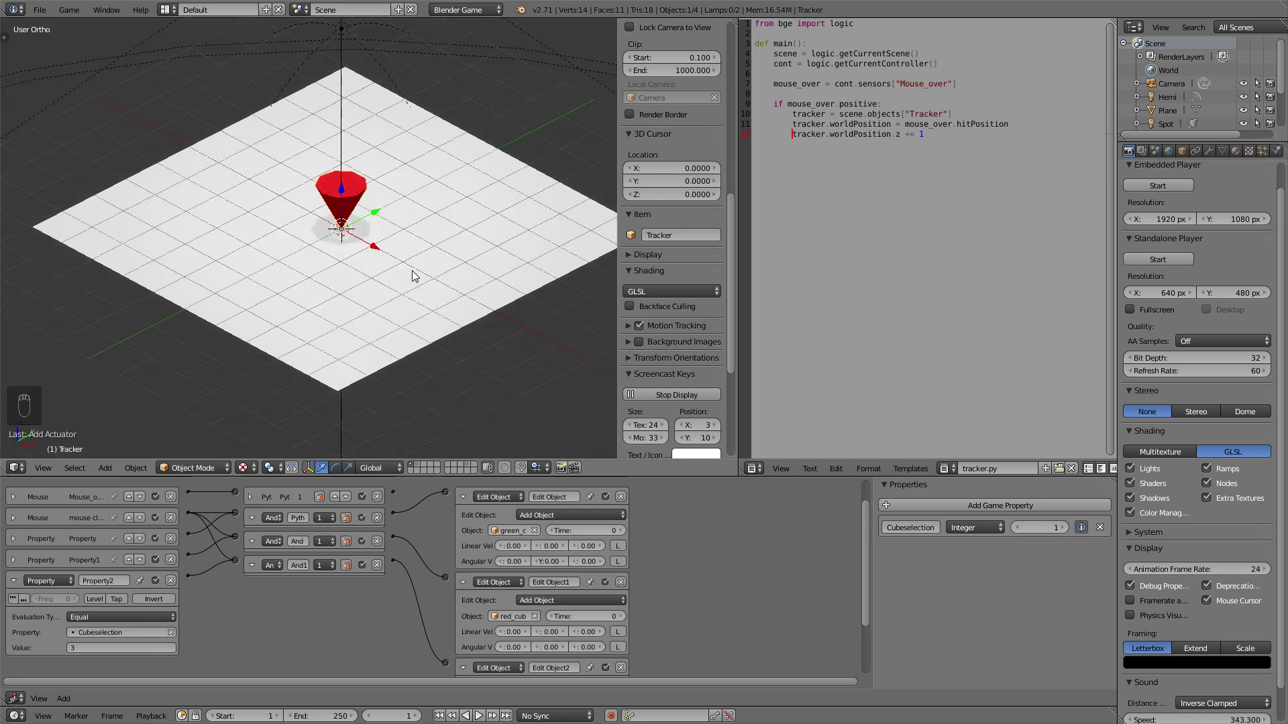
Collapse every logic brick on the Tracker into compact rows
drag(469, 496, 356, 228)
Fit the logic view and add two Keyboard sensors for keys 1 and 2
key(shift+a)
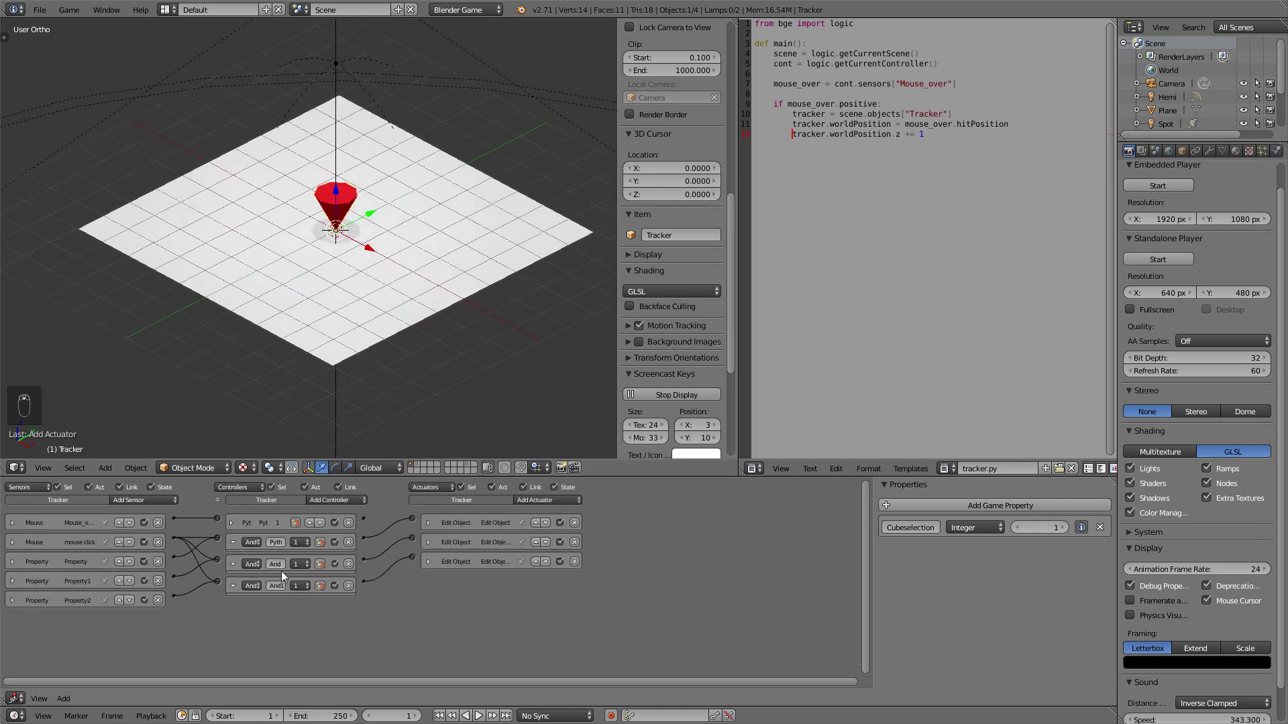
drag(135, 503, 142, 562)
drag(143, 534, 144, 568)
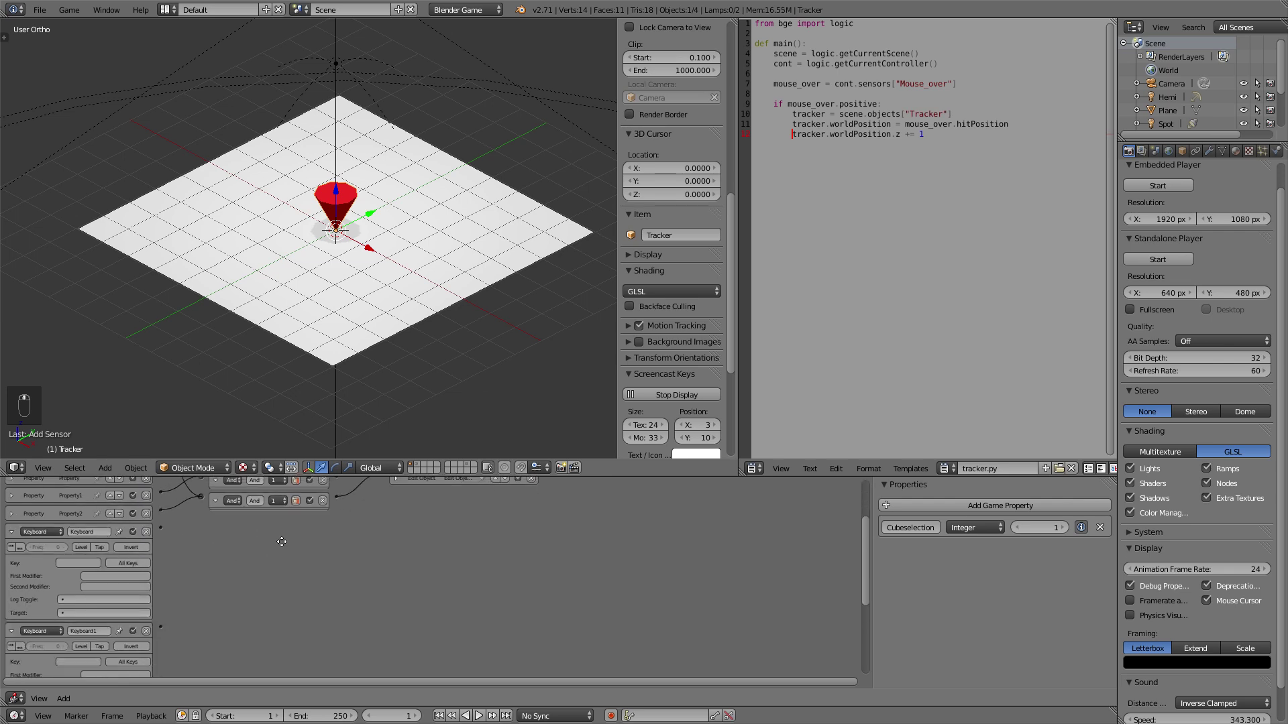
Add Property actuators in Assign mode setting Cubeselection to 1 and 2
drag(65, 491, 538, 618)
drag(537, 619, 503, 597)
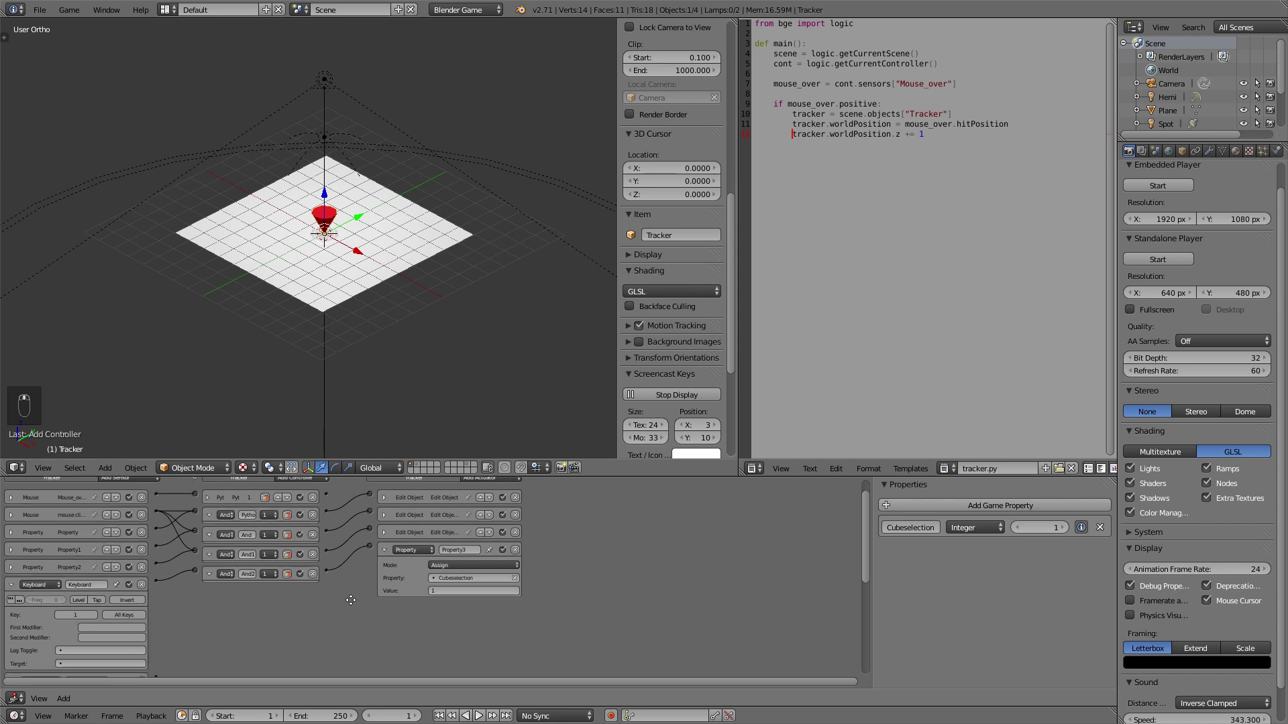
drag(21, 571, 496, 639)
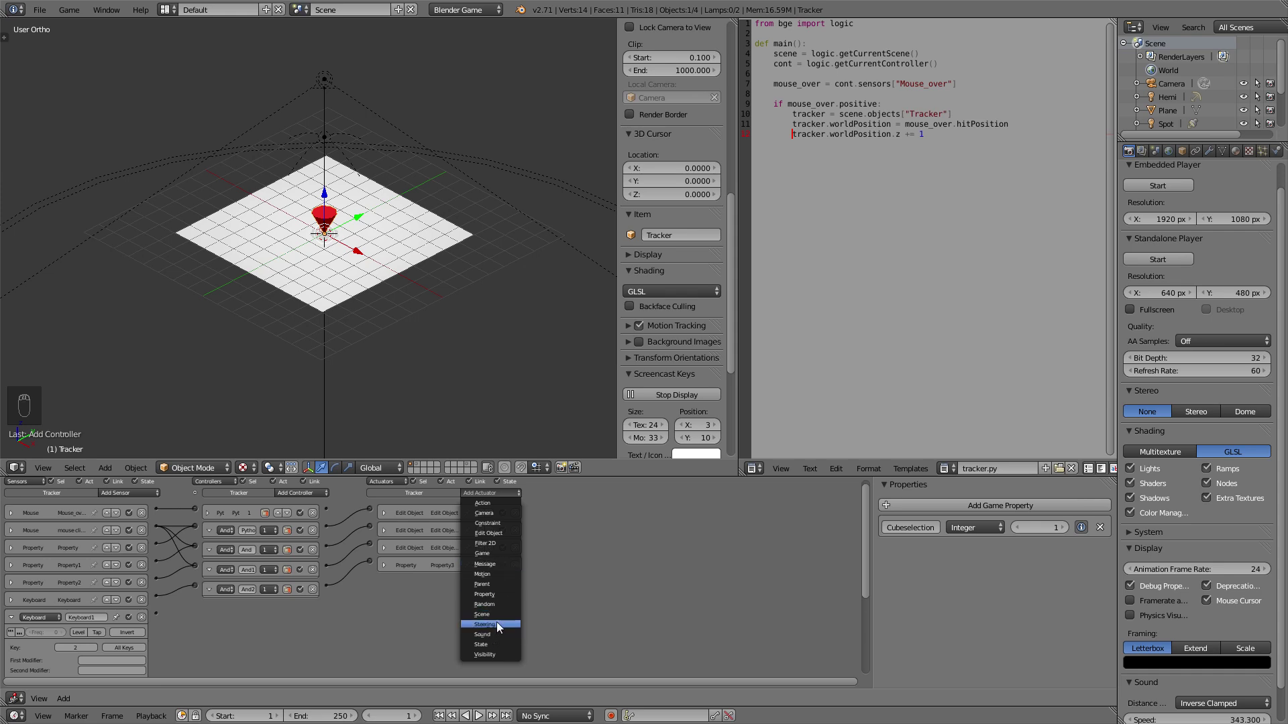
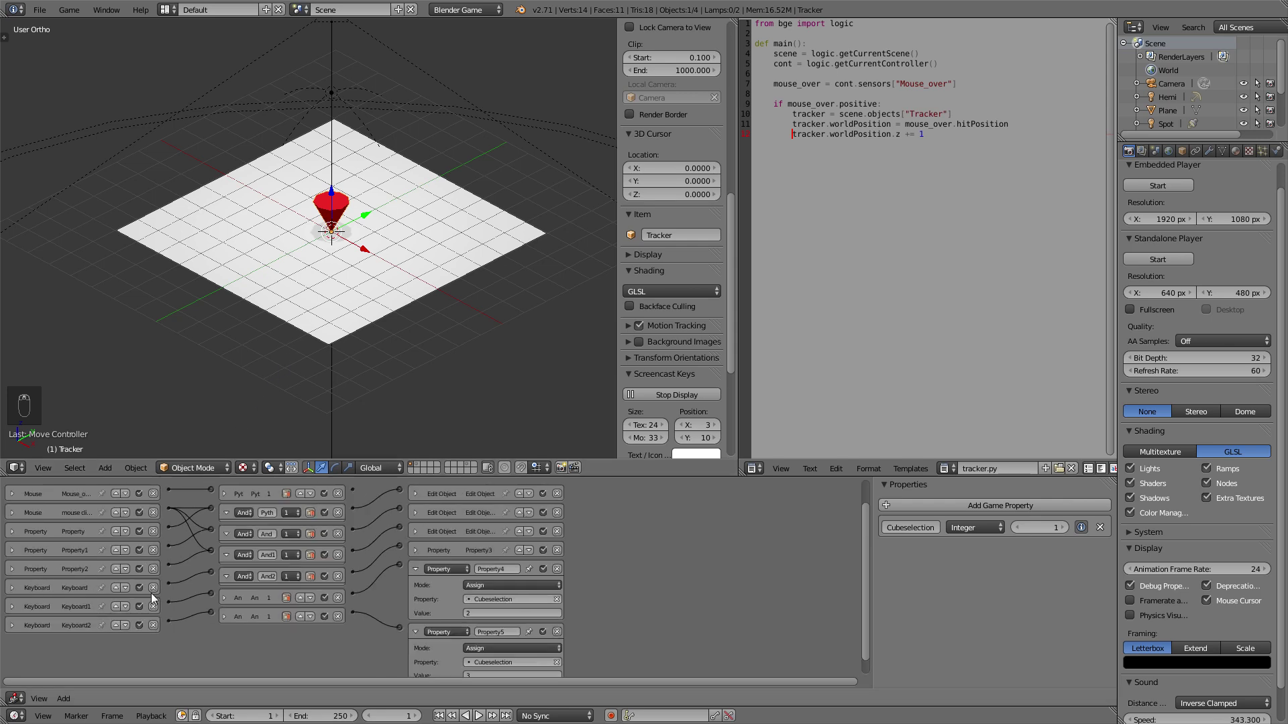
Delete the keyboard sensors, the spare And controllers and the Cubeselection-assigning Property actuators
drag(157, 595, 185, 598)
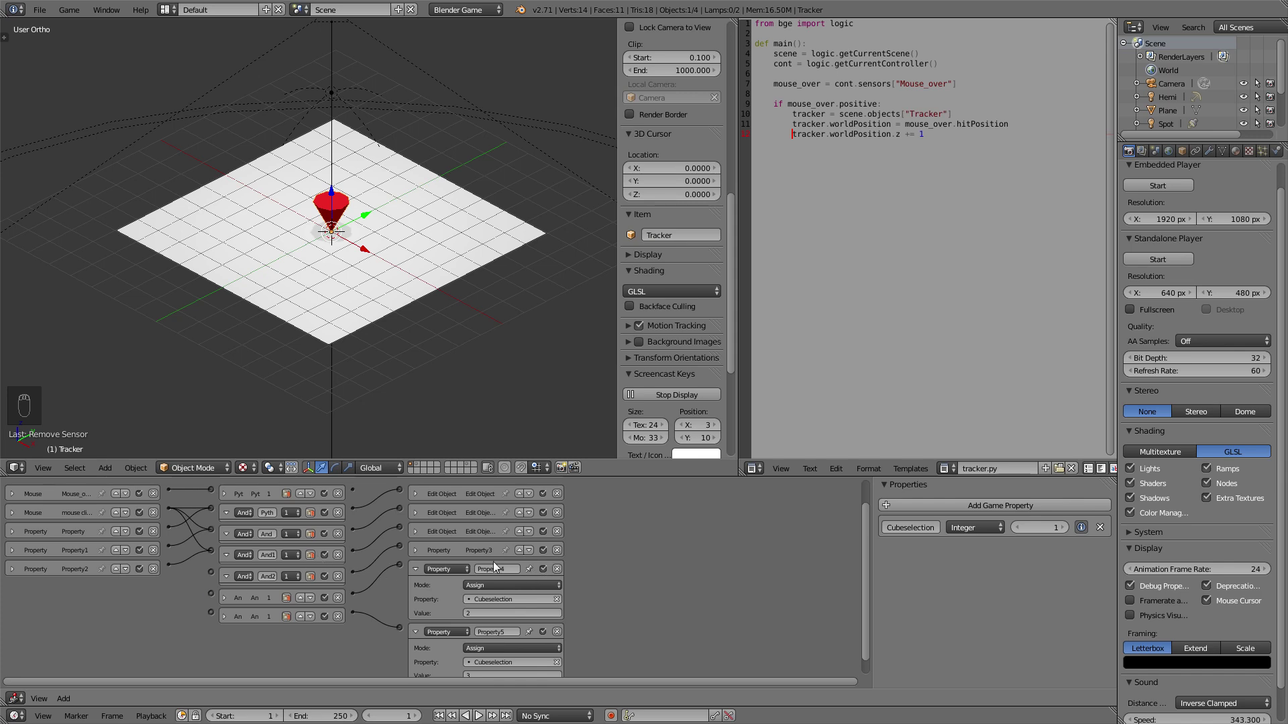
drag(564, 550, 559, 583)
drag(558, 583, 527, 500)
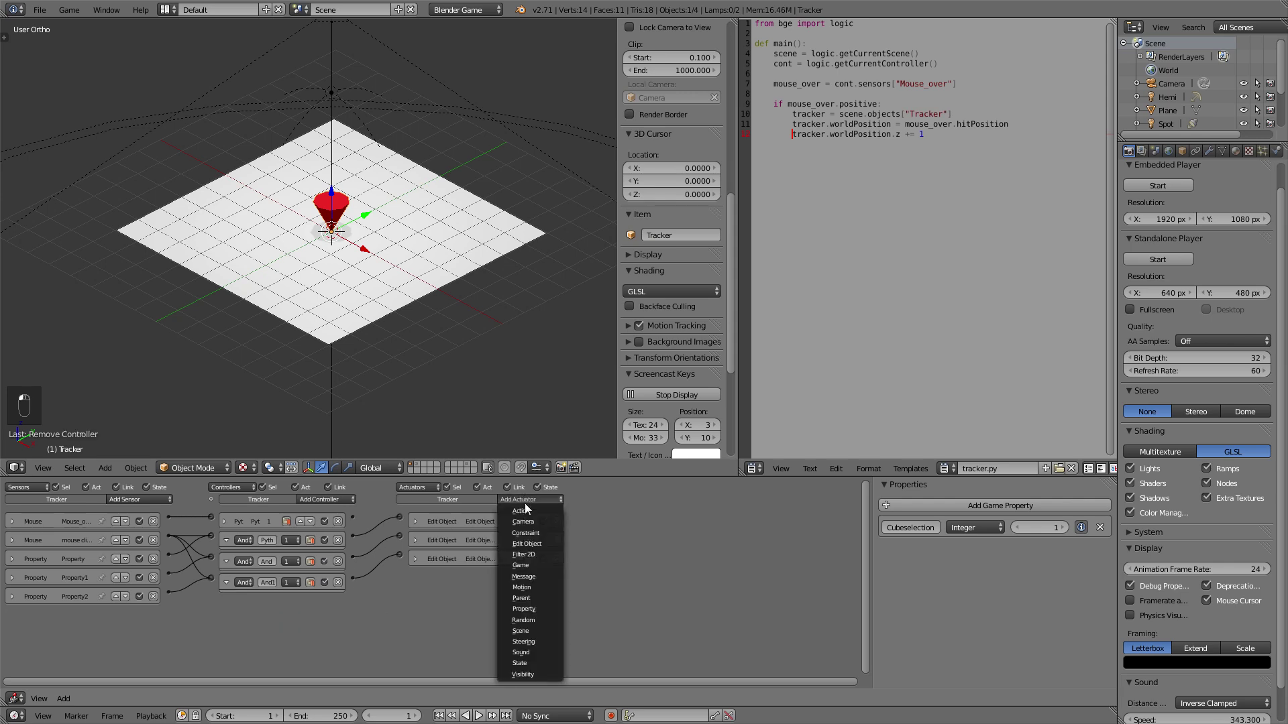
Add a Random actuator and an Always sensor to the Tracker and wire them together
click(544, 612)
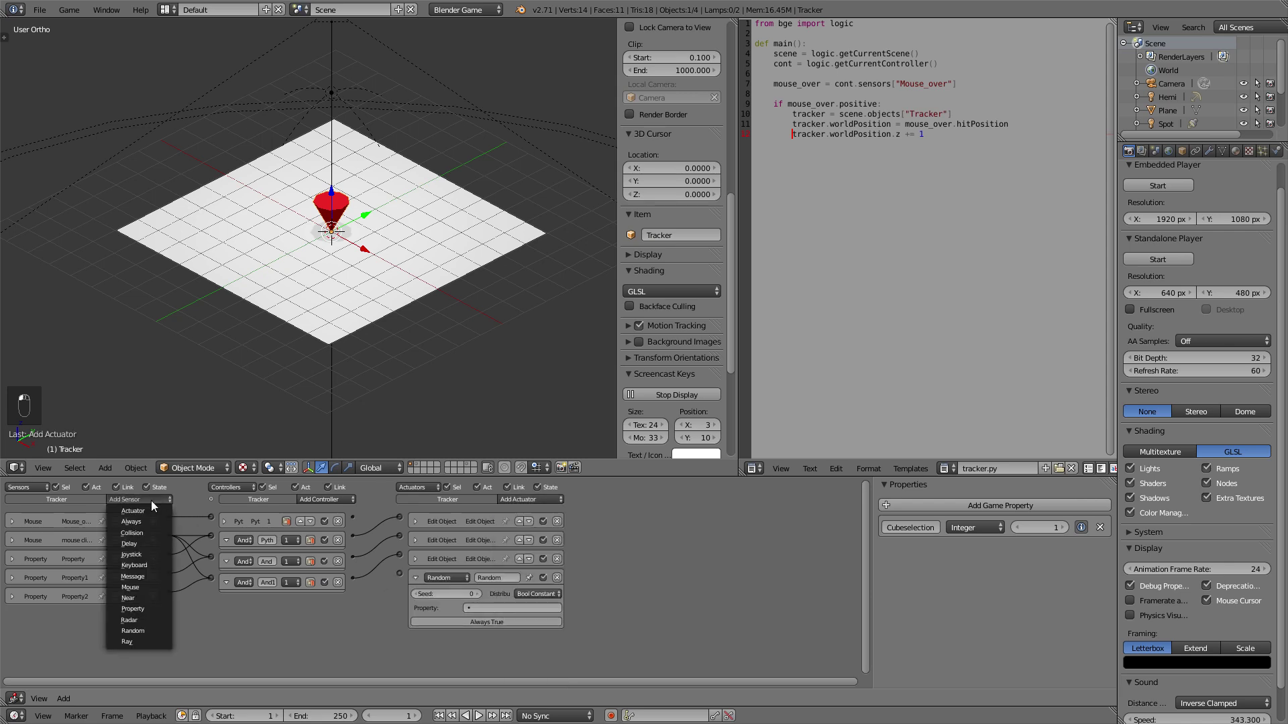
click(162, 612)
drag(405, 581, 19, 634)
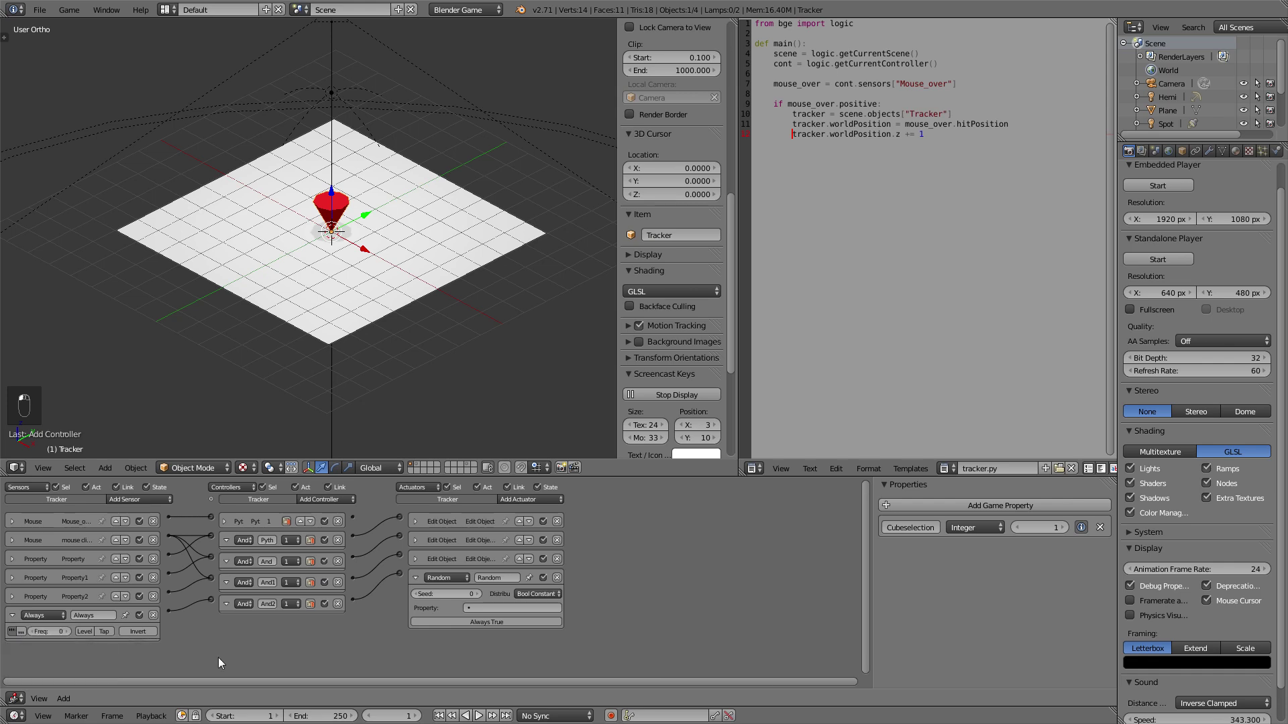
Set the Random actuator to Int Uniform on Cubeselection with Min 1 and Max 3
click(223, 663)
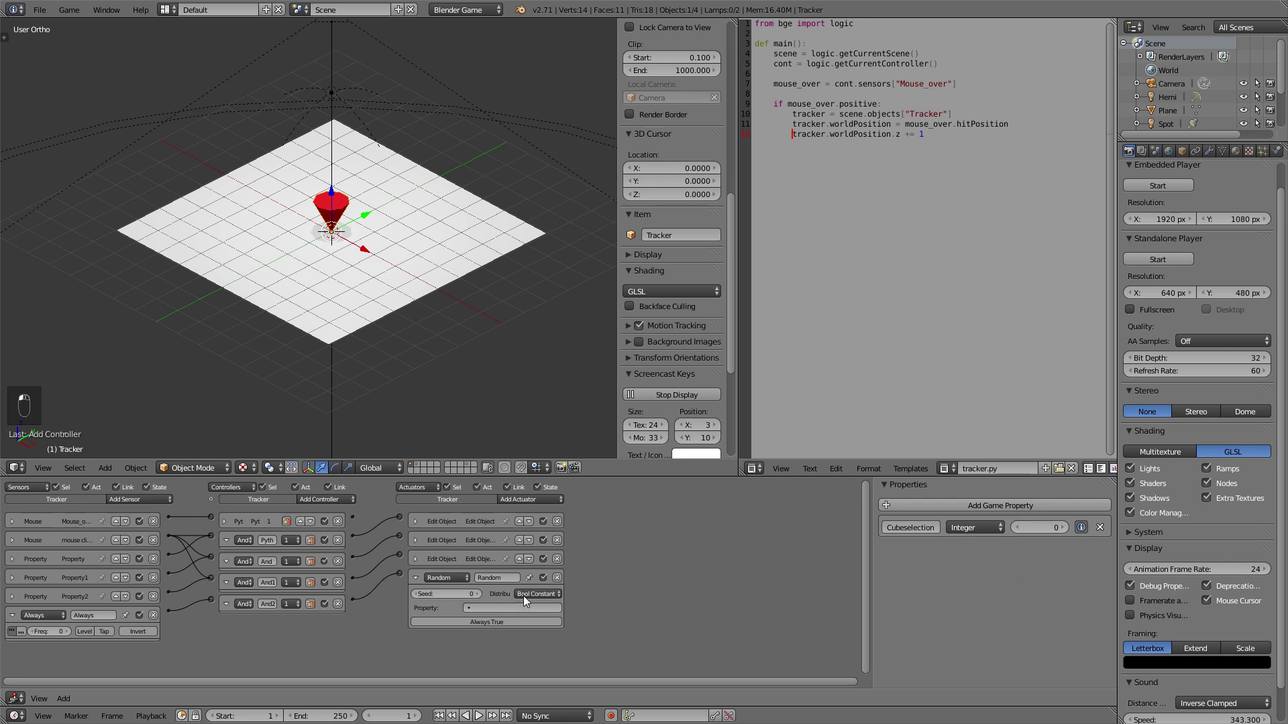
click(536, 544)
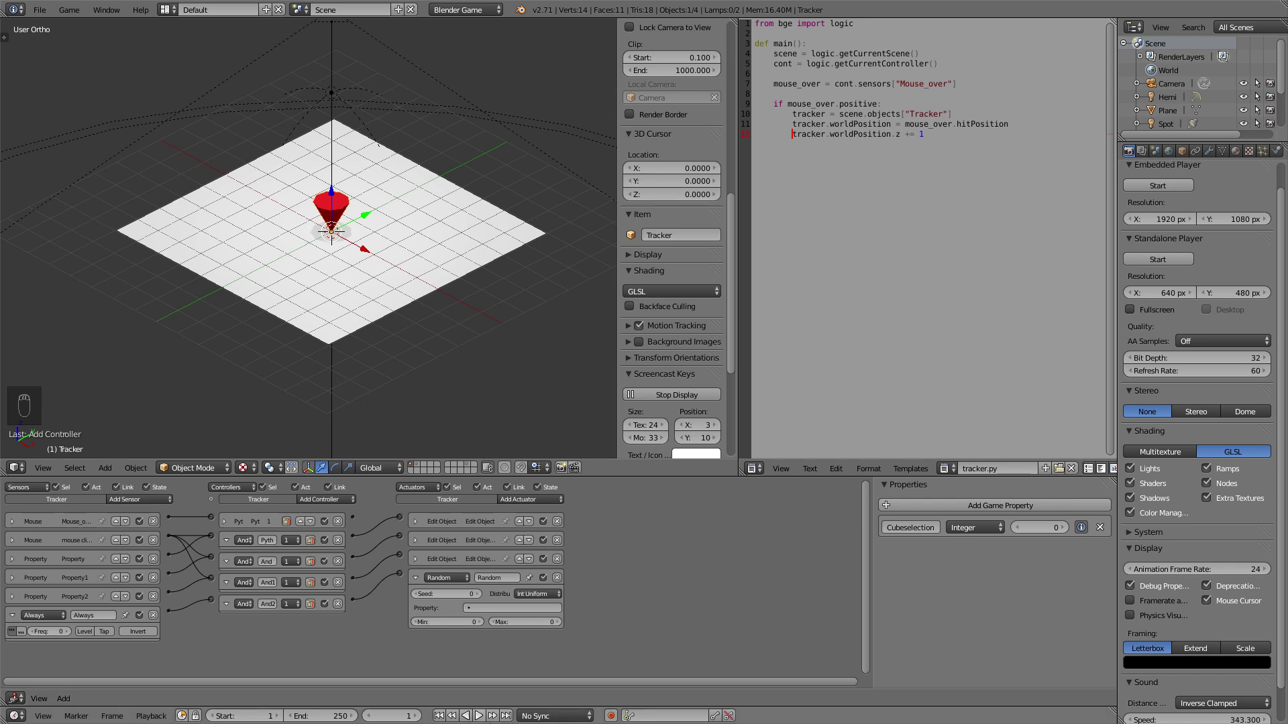
drag(487, 629, 65, 637)
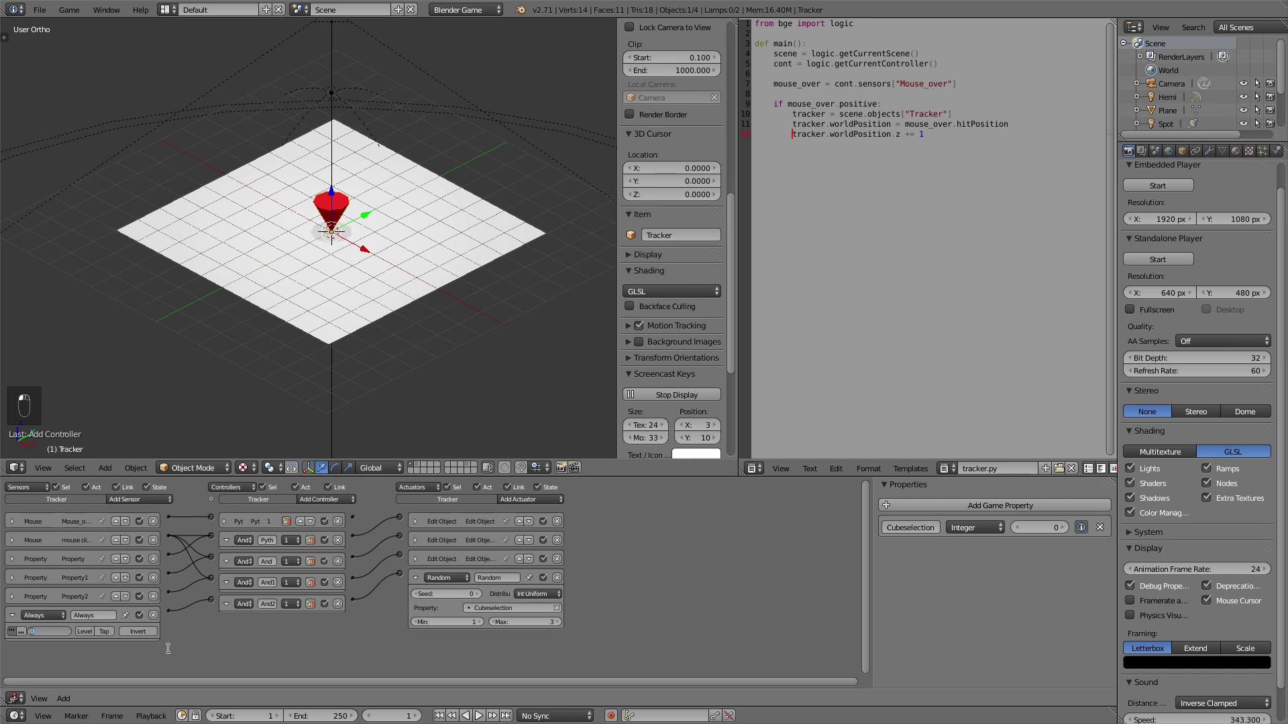
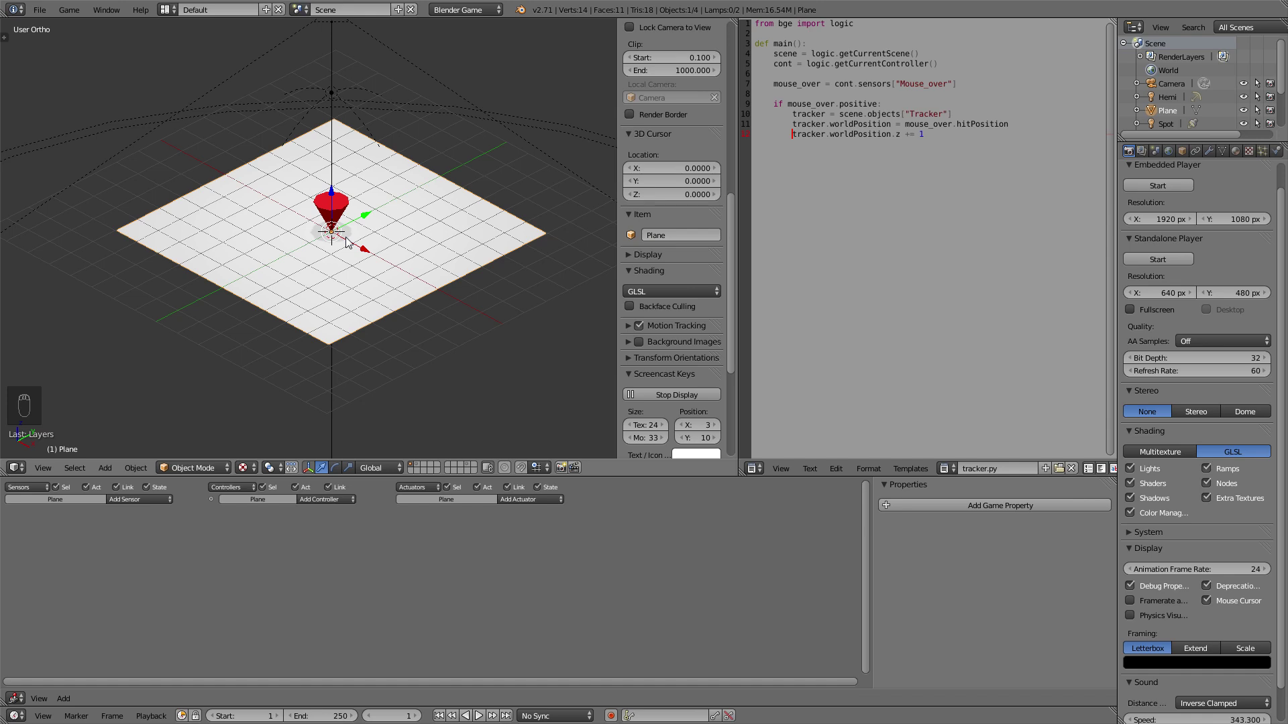
Reselect the Tracker and add an Integer game property named amount
drag(328, 196, 450, 618)
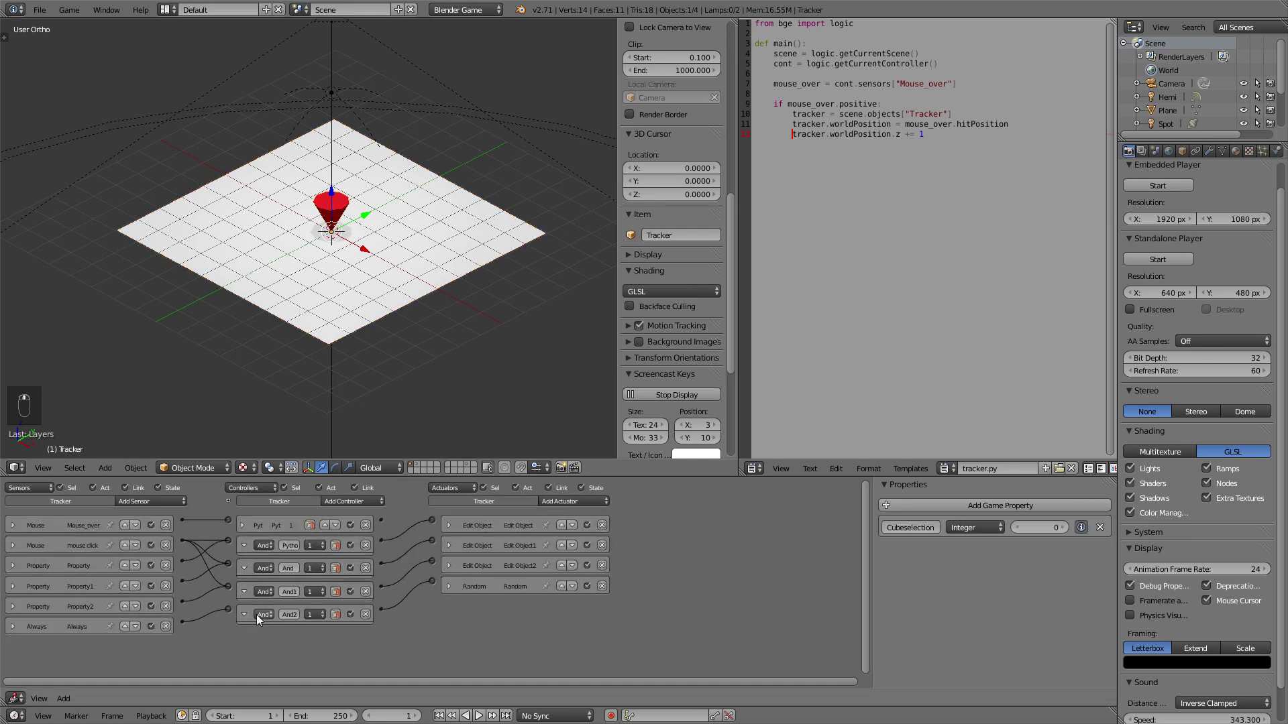
drag(858, 497, 951, 507)
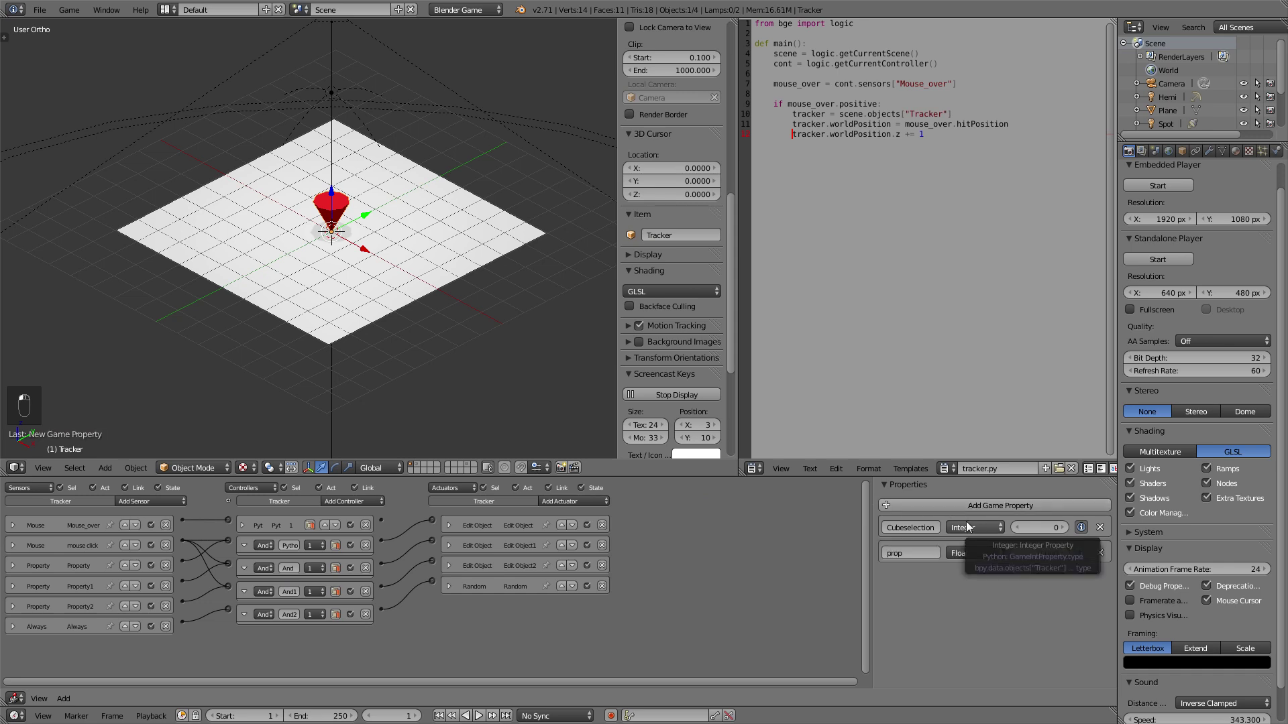
drag(918, 559, 963, 553)
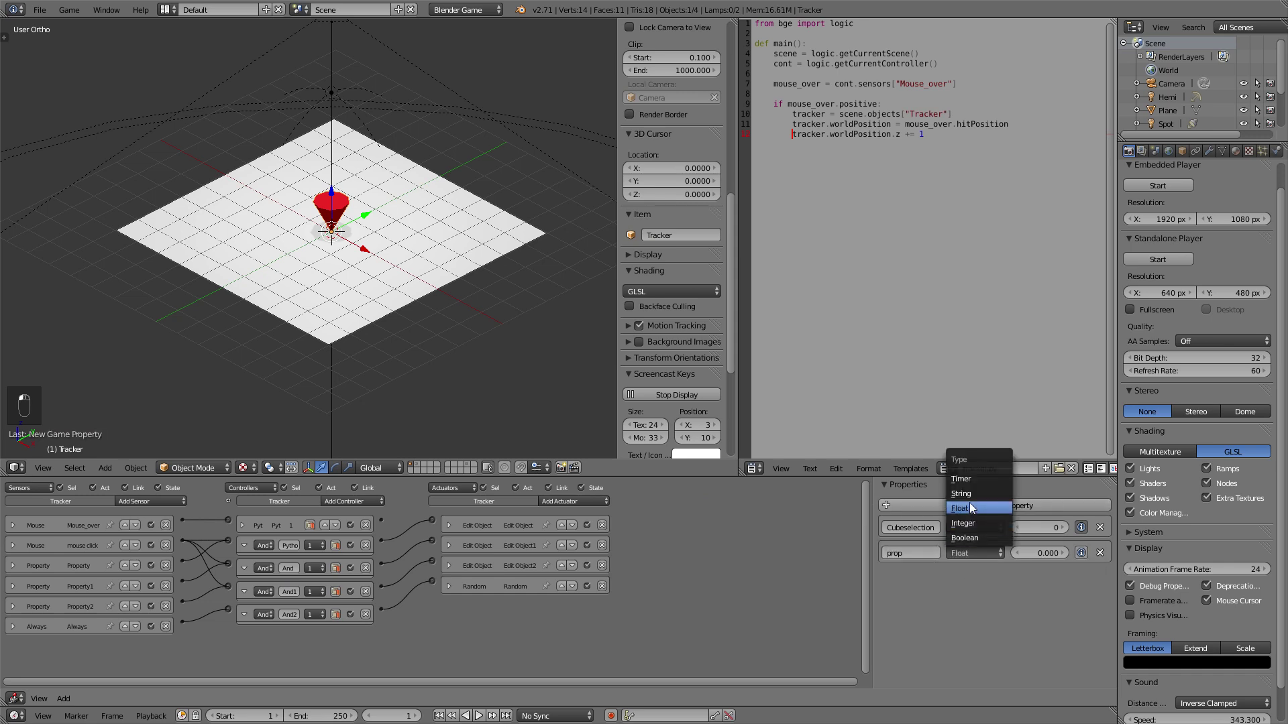
drag(977, 529, 920, 561)
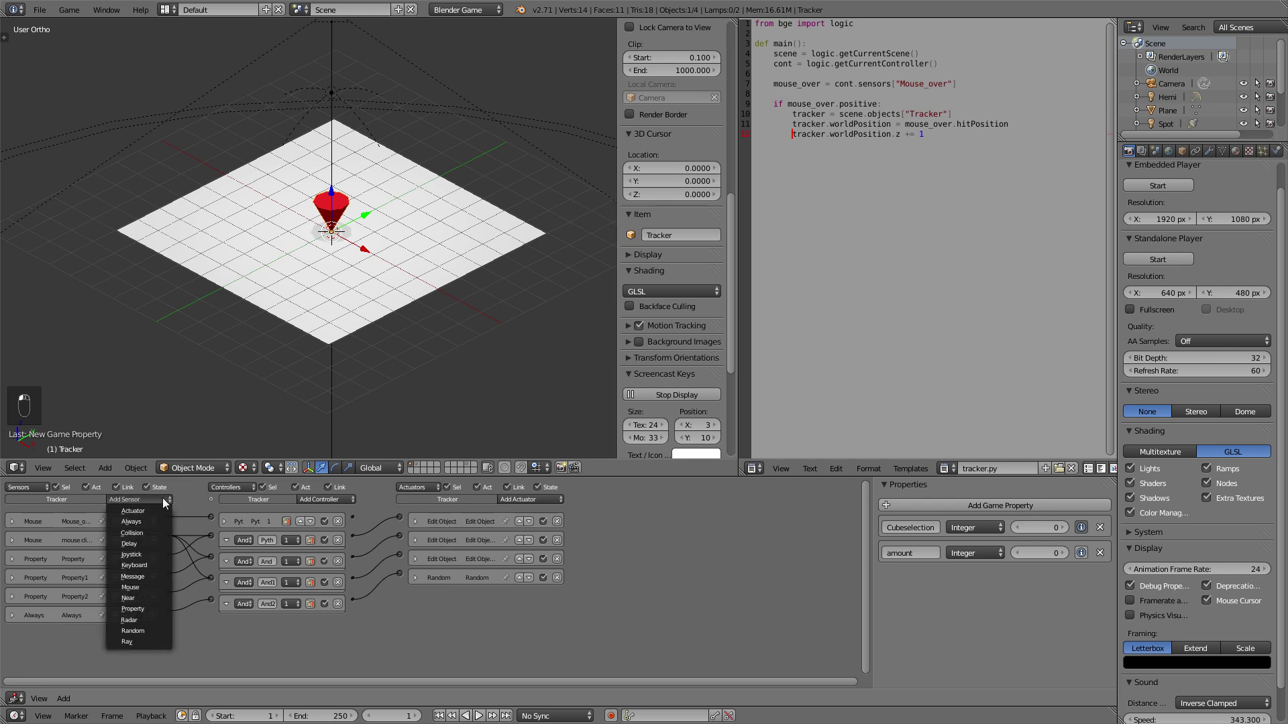
Add a Property sensor with Interval evaluation, Minimum 1 and Maximum 999999
drag(168, 504, 131, 637)
click(74, 658)
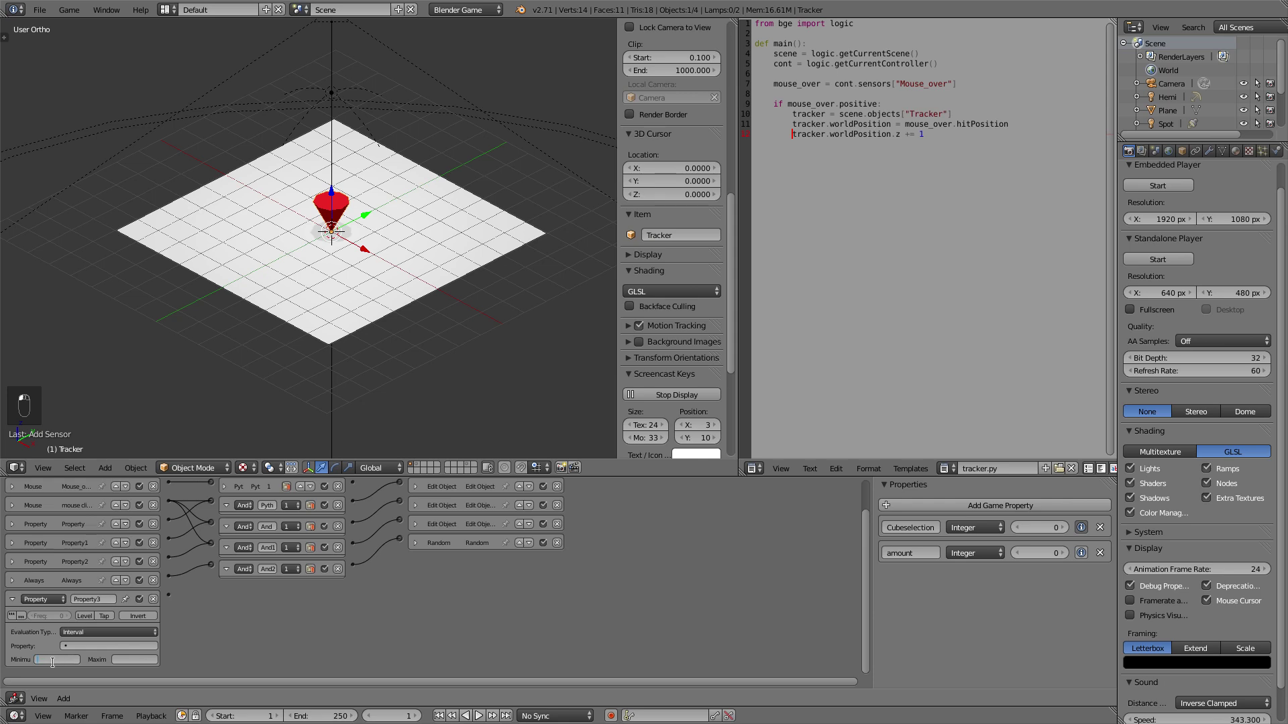
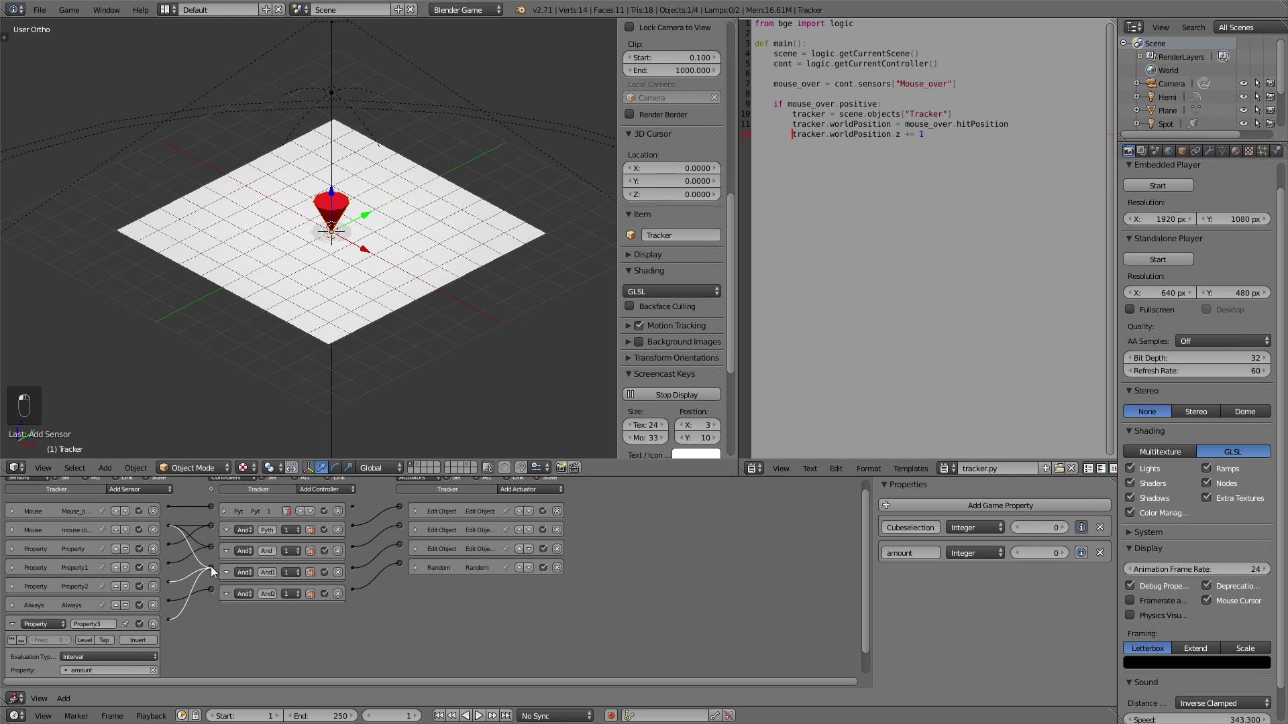
Point the new sensor at amount and link it into the And controllers
drag(216, 567, 179, 617)
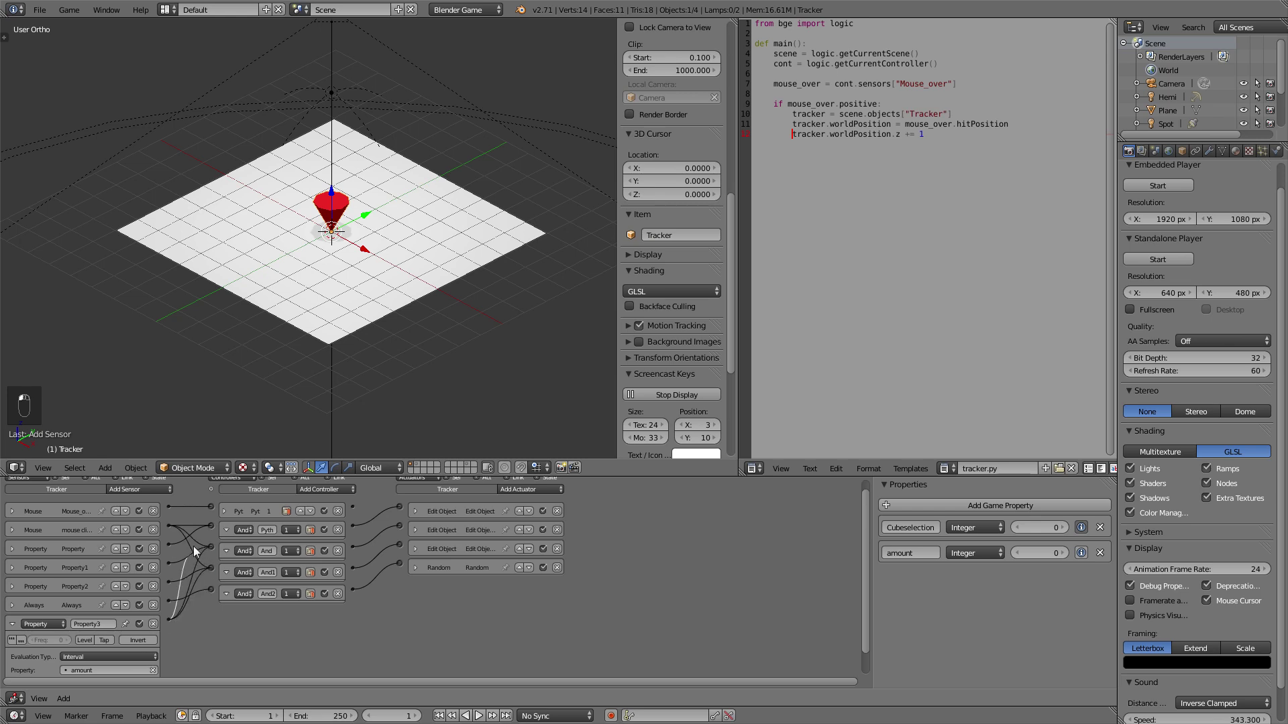
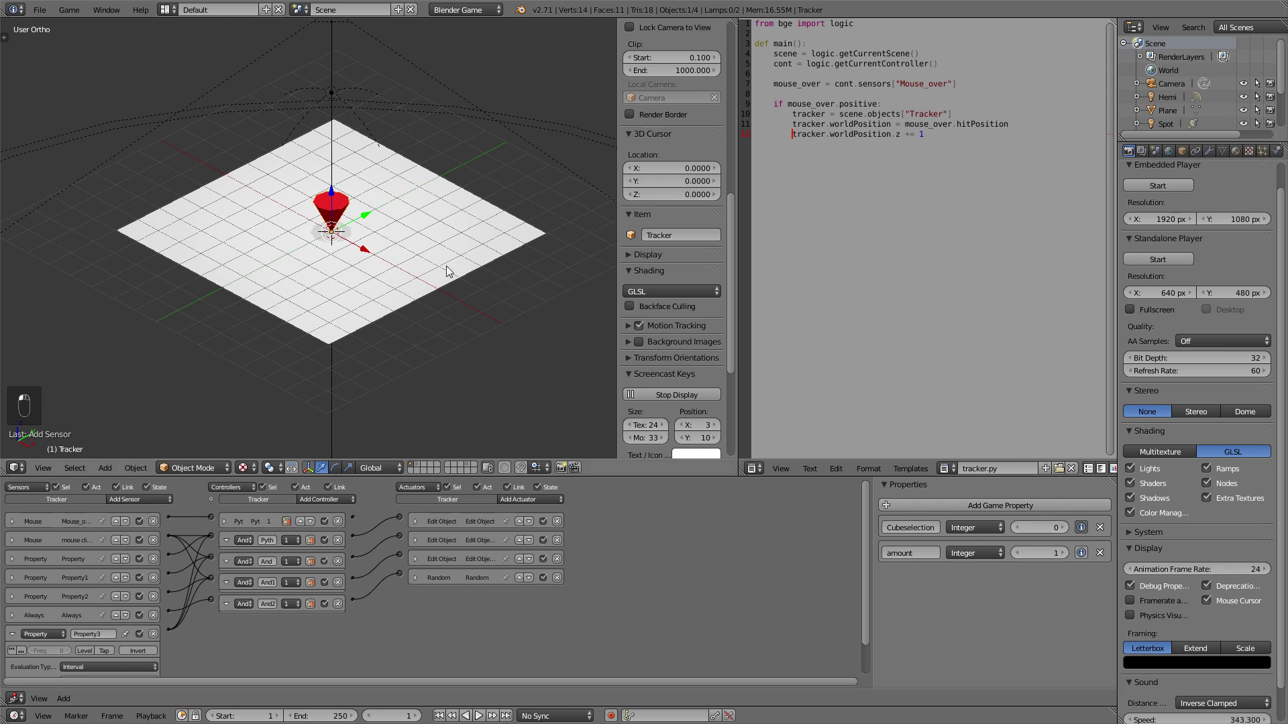
Start amount at 1 and play the game, spawning red, blue and green cubes, then exit
key(p)
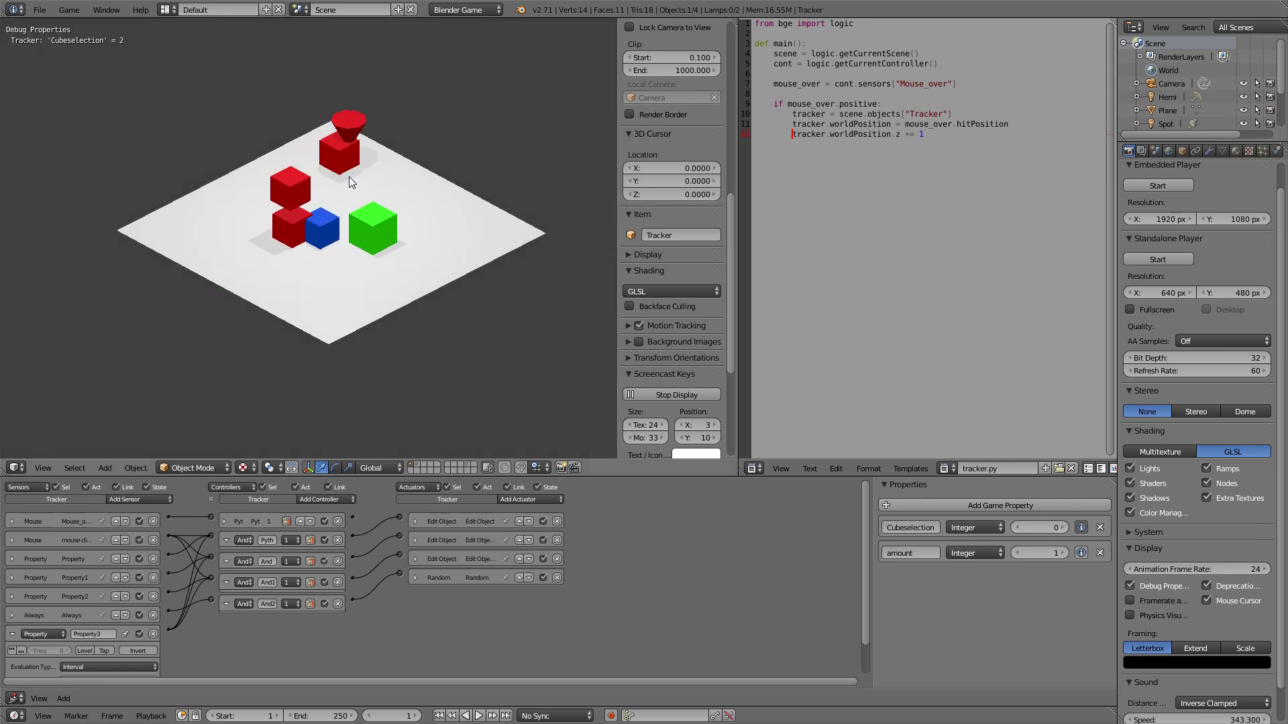
key(p)
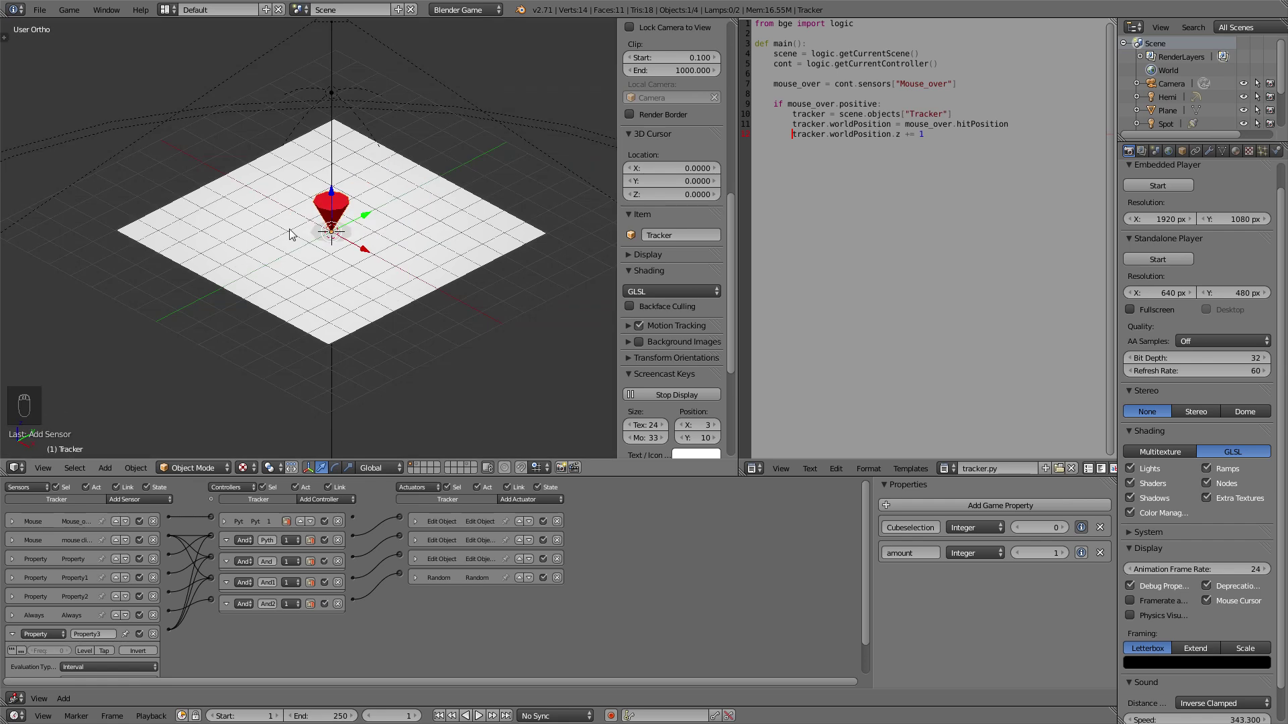
Add a Property actuator in Add mode on amount with Value -1
drag(538, 499, 538, 608)
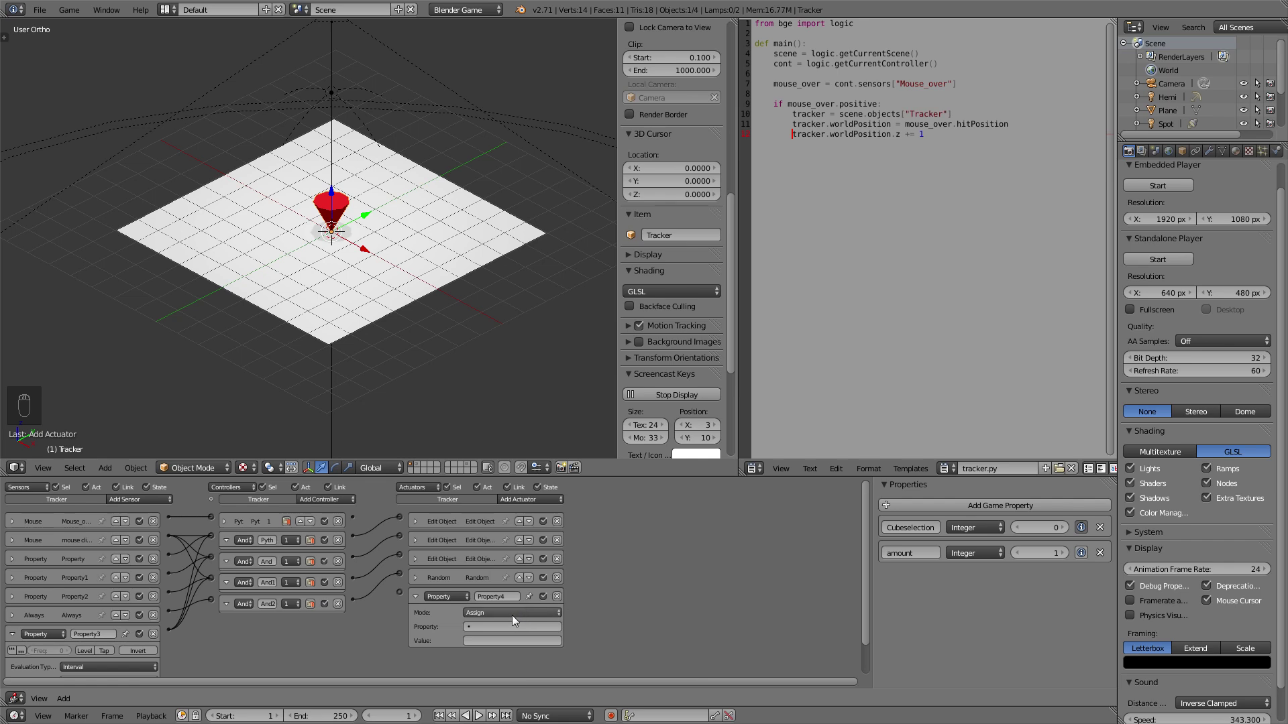
drag(507, 631, 480, 715)
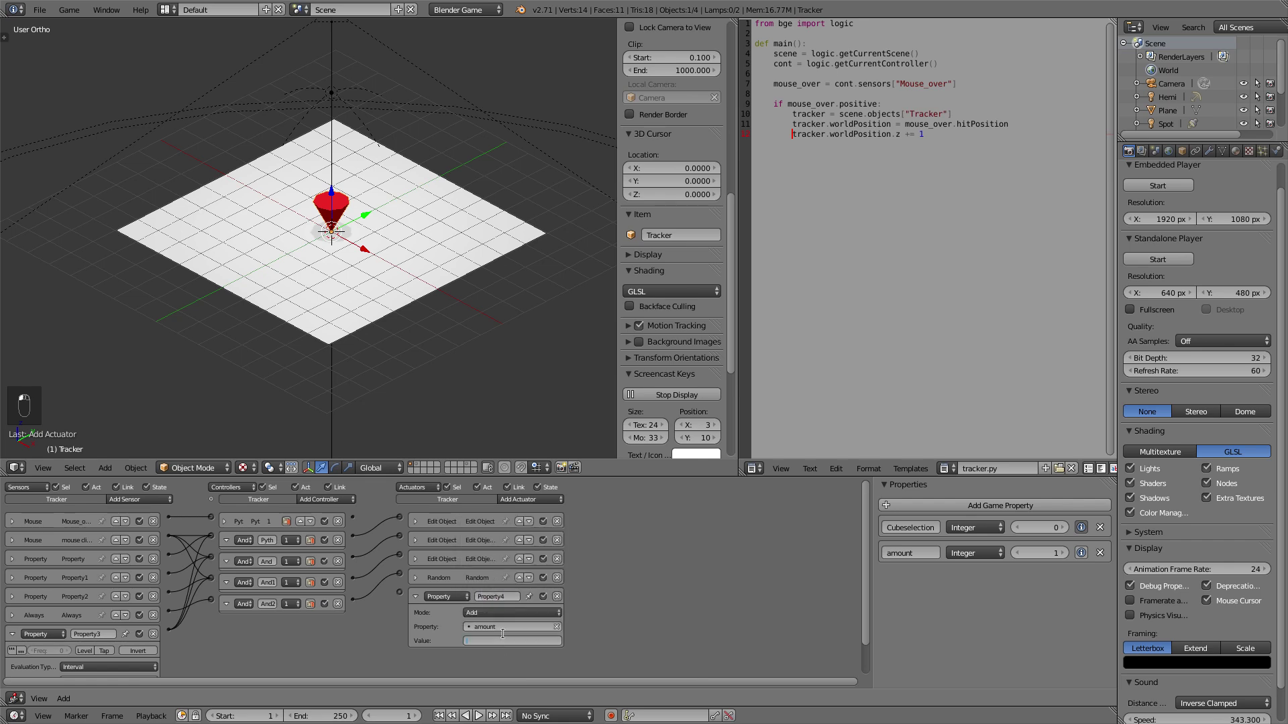